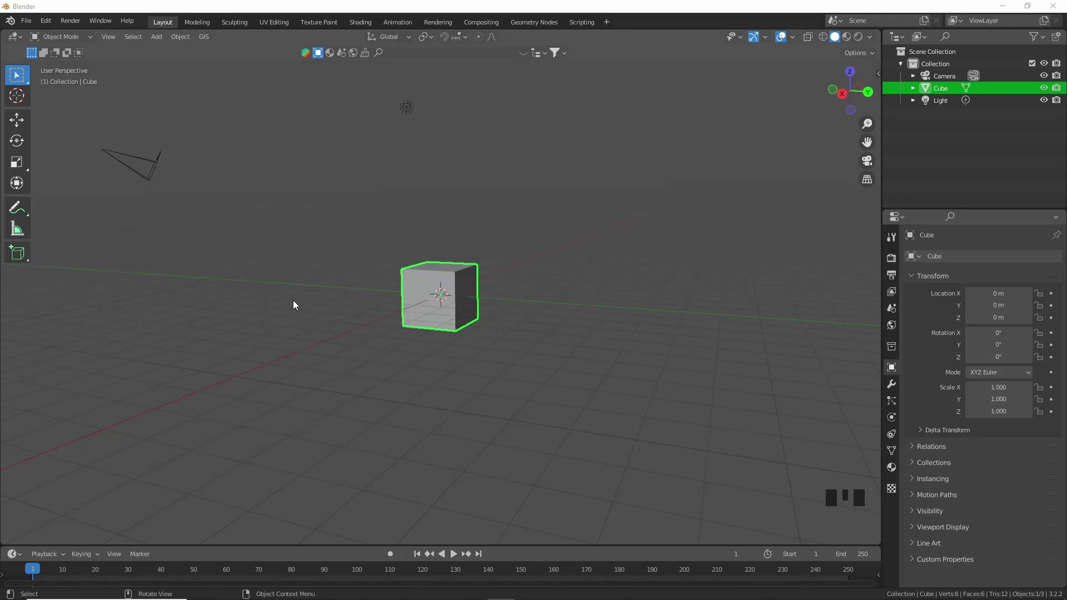
- Delete the default cube from the scene
scroll("up", 3)
middle_click(586, 346)
key("x")
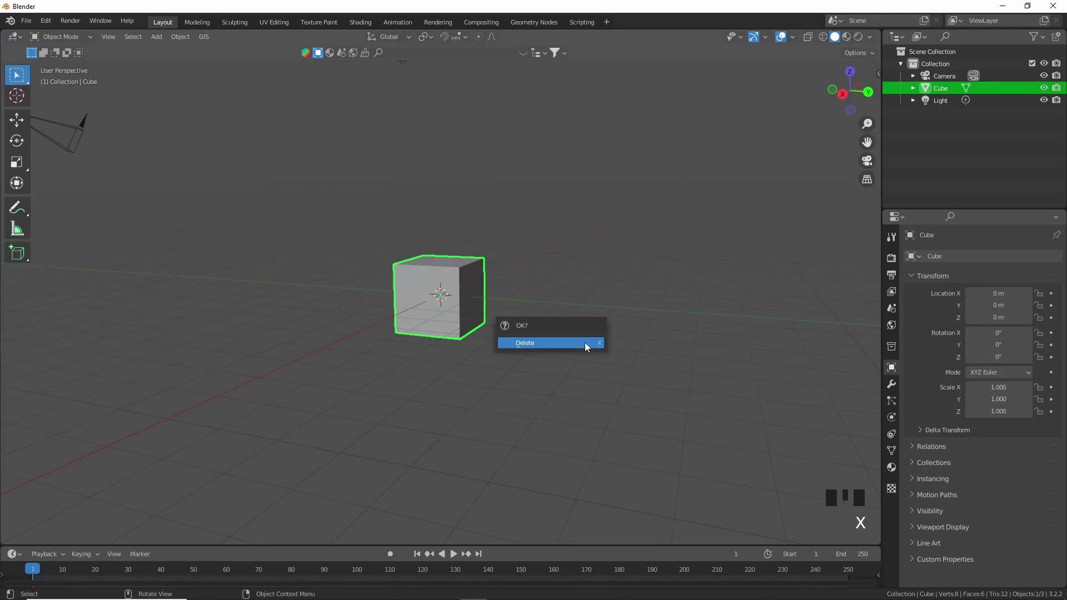
scroll("down", 3)
left_click_drag(595, 351, 621, 380)
- Add a mesh plane and stretch it about 9.69 times along Y into a long lane strip
key("shift+a")
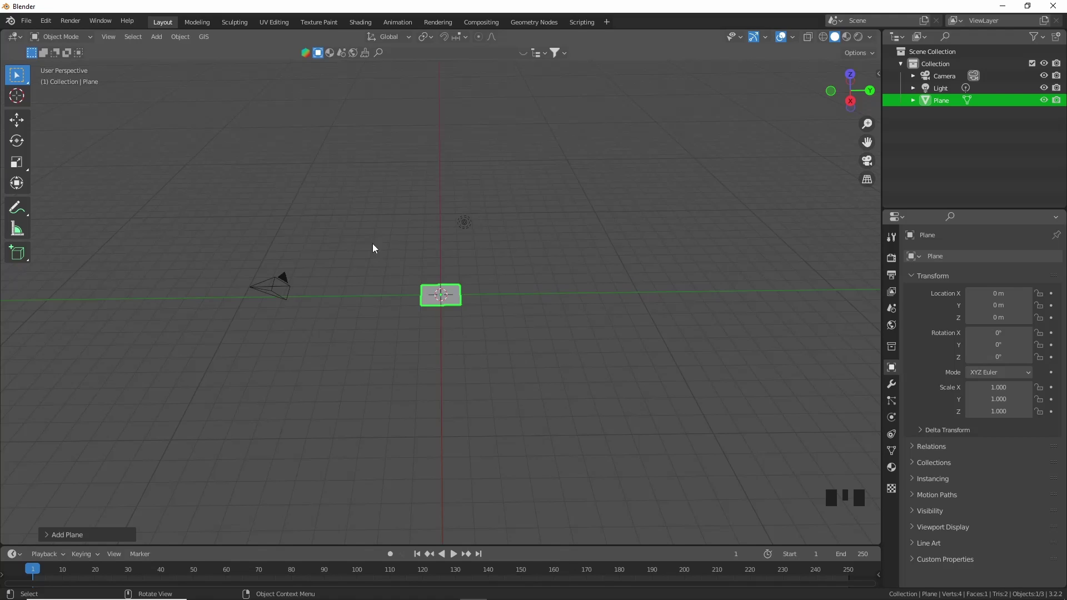
key("s")
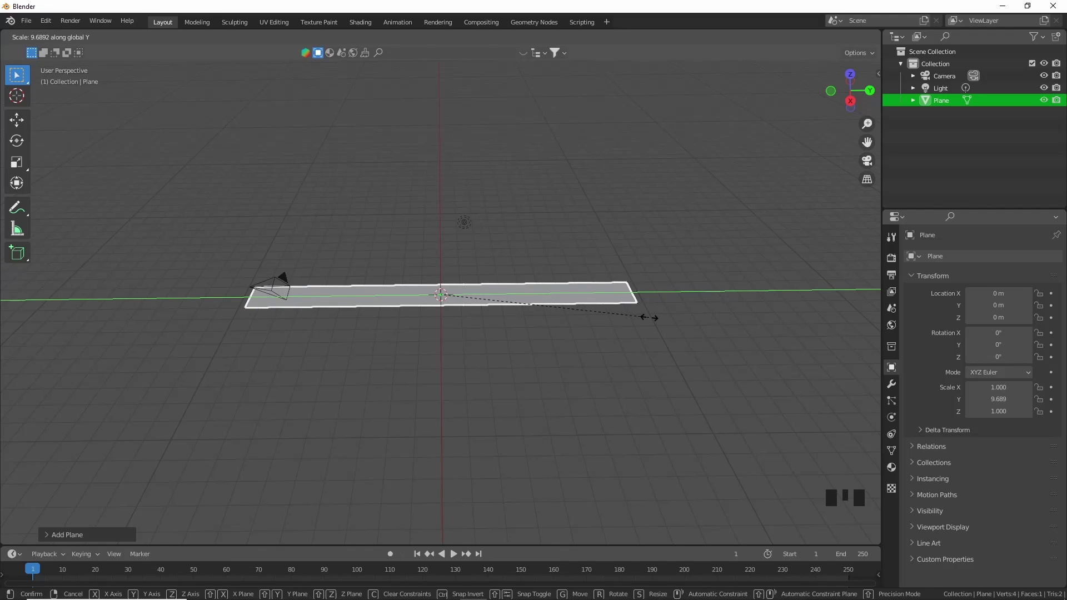
left_click_drag(665, 340, 586, 341)
key("ctrl+a")
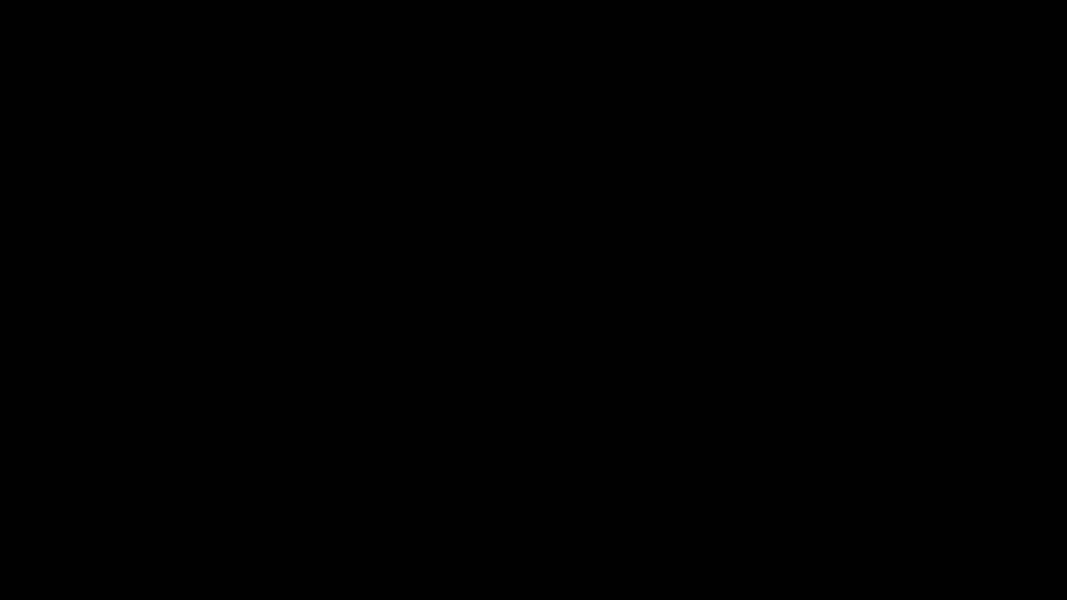
- Enable Rigid Body physics on the lane plane from the Physics properties
scroll("down", 3)
left_click_drag(666, 424, 743, 442)
scroll("up", 3)
left_click_drag(741, 441, 590, 418)
left_click(589, 418)
left_click_drag(750, 420, 628, 455)
scroll("up", 3)
left_click_drag(725, 480, 893, 417)
left_click(893, 417)
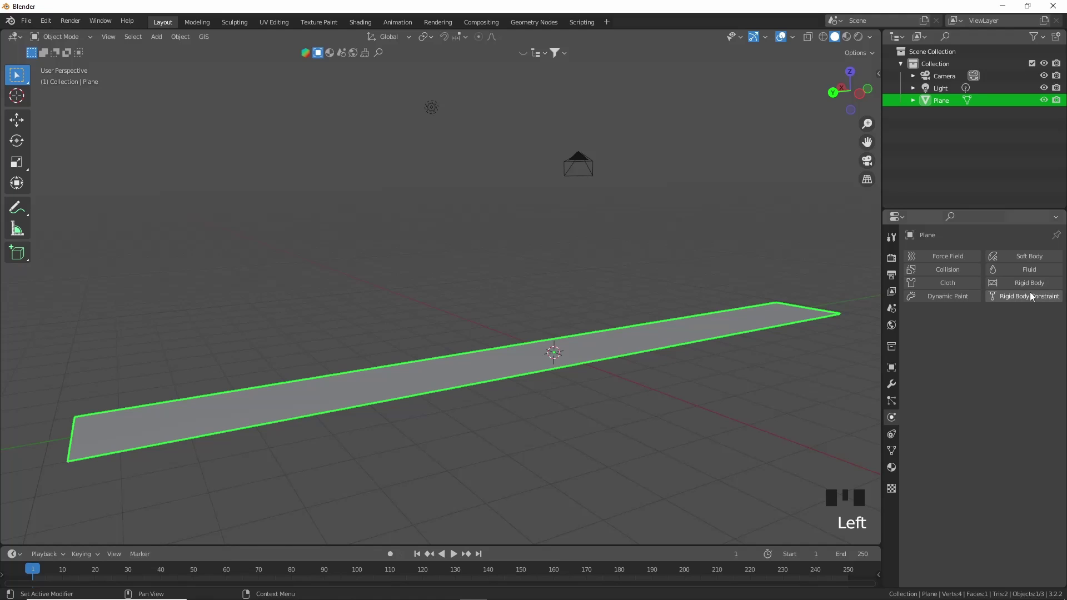
left_click_drag(1020, 339, 660, 404)
scroll("down", 3)
left_click_drag(548, 429, 643, 448)
scroll("up", 3)
left_click_drag(592, 422, 709, 451)
scroll("up", 3)
left_click_drag(691, 452, 624, 382)
- Add a UV sphere, raise it above the lane and shrink it to about 0.31
key("shift+a")
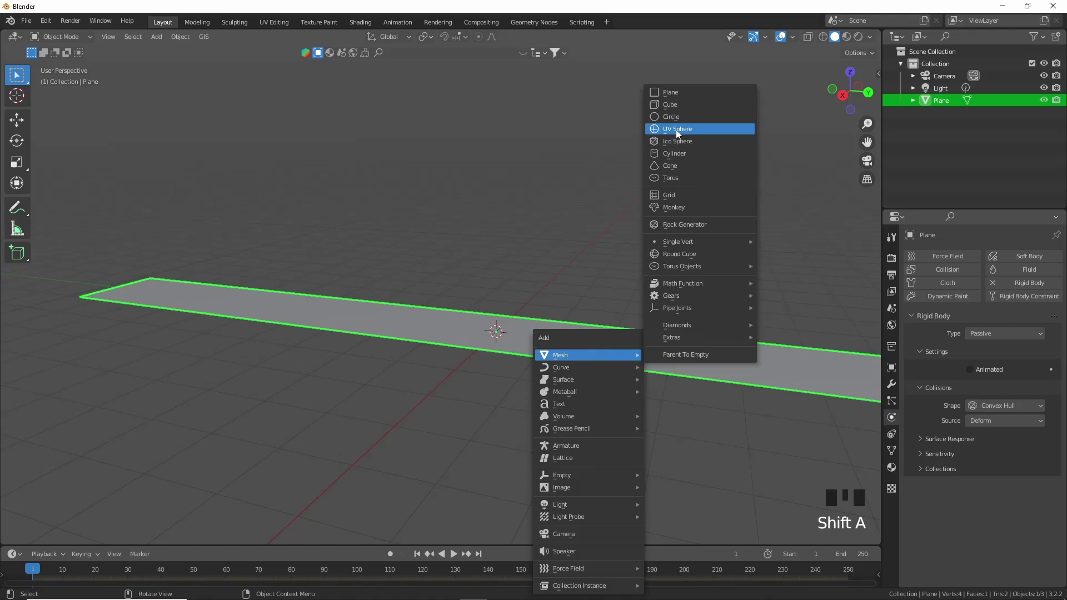
key("g")
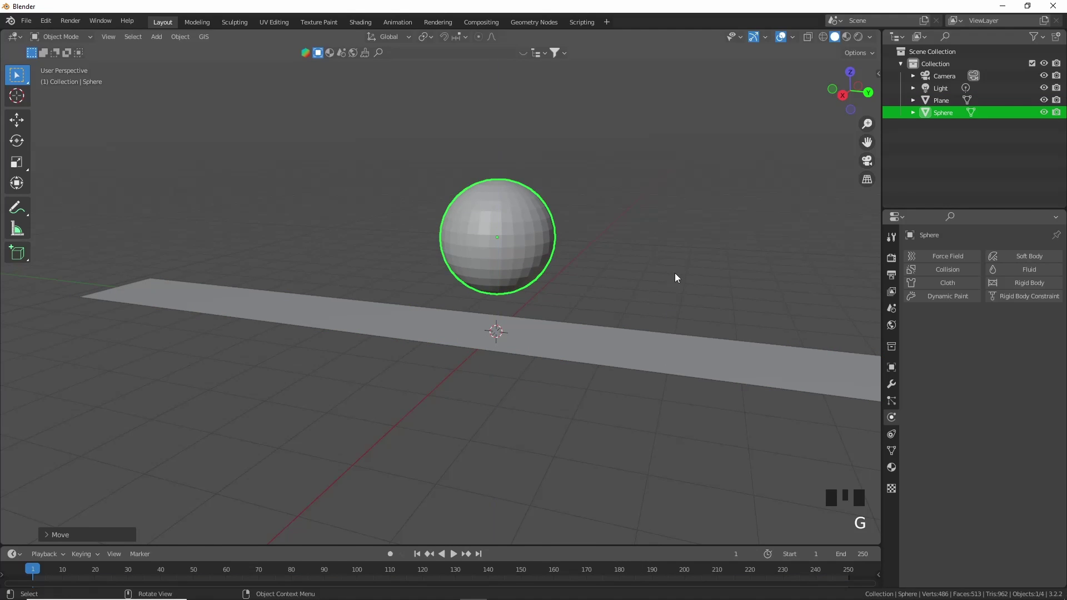
key("s")
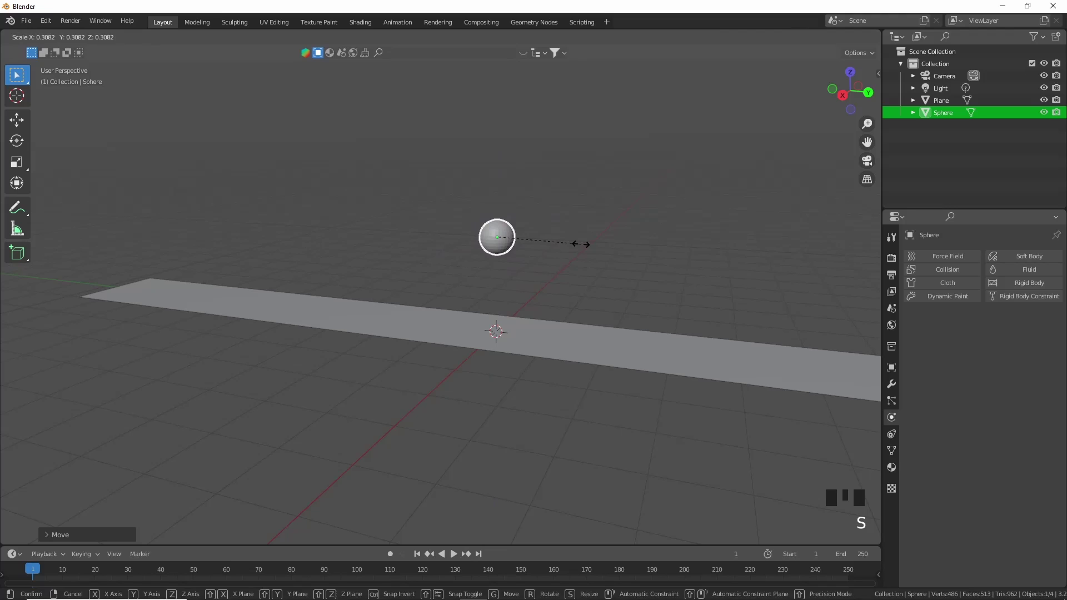
left_click_drag(584, 247, 607, 271)
scroll("up", 3)
left_click_drag(654, 277, 581, 390)
scroll("down", 3)
left_click_drag(666, 401, 573, 380)
- Slide the ball about 8.9 m along Y toward the far end of the lane
key("g")
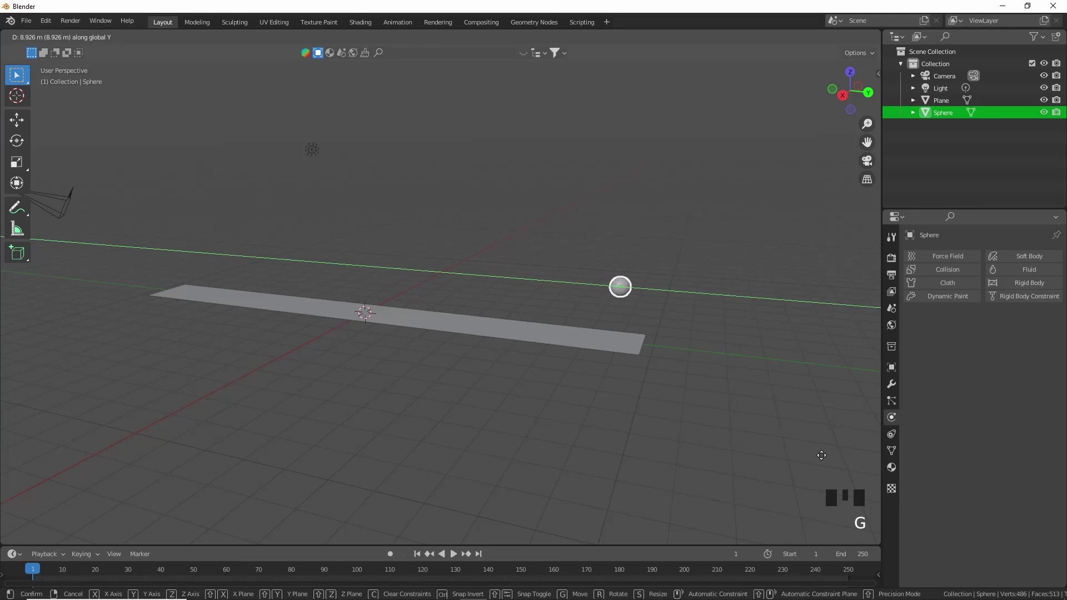
scroll("up", 3)
left_click_drag(613, 398, 580, 386)
scroll("up", 3)
left_click_drag(807, 356, 593, 315)
- Add a cylinder and shrink it to about a quarter size as a slender pin
key("shift+a")
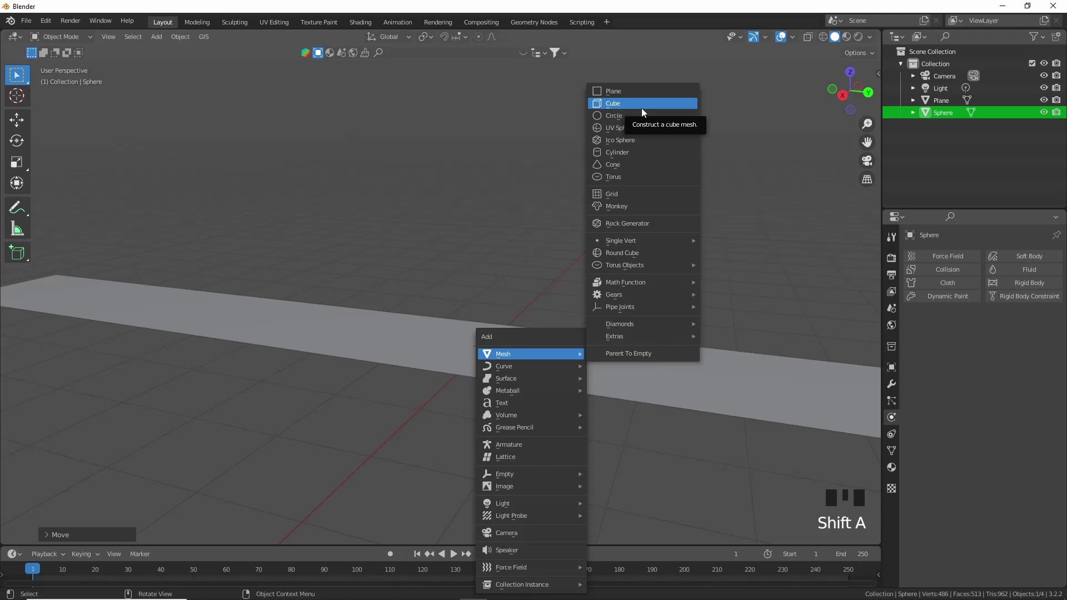
scroll("down", 3)
key("s")
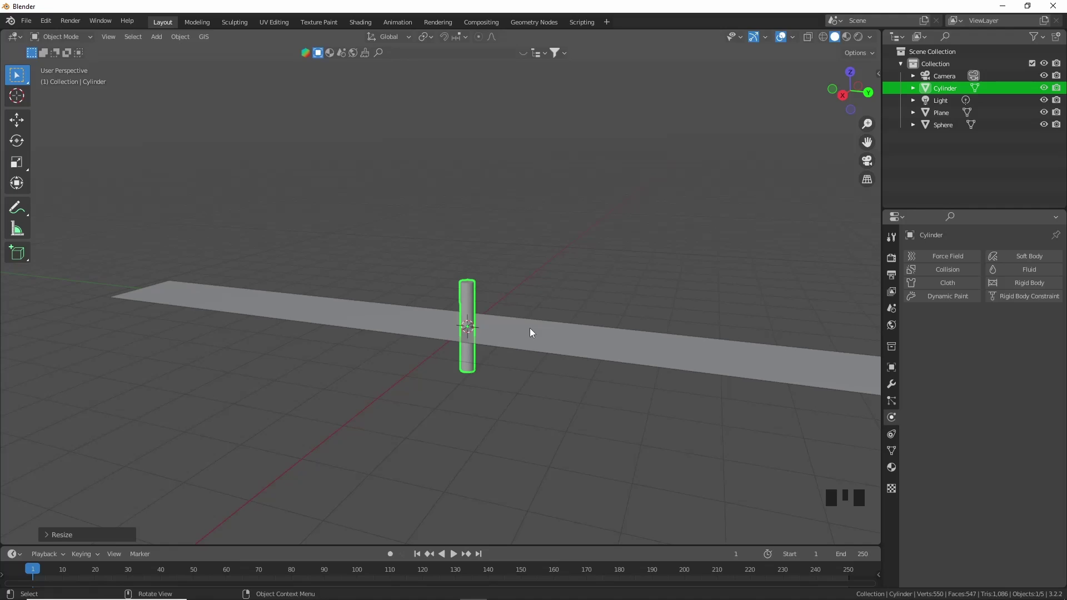
key("s")
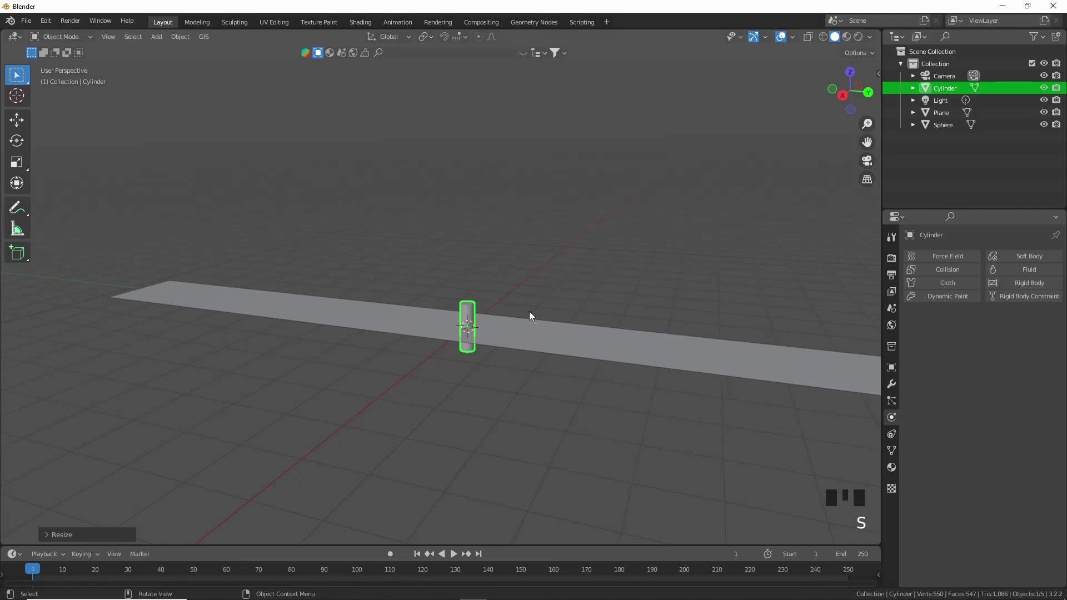
left_click(844, 100)
scroll("down", 3)
left_click_drag(569, 283, 683, 343)
scroll("up", 3)
- Move the pin cylinder about 4.88 m along Y, opposite the ball
key("f")
key("g")
scroll("down", 3)
left_click_drag(308, 338, 316, 364)
key("g")
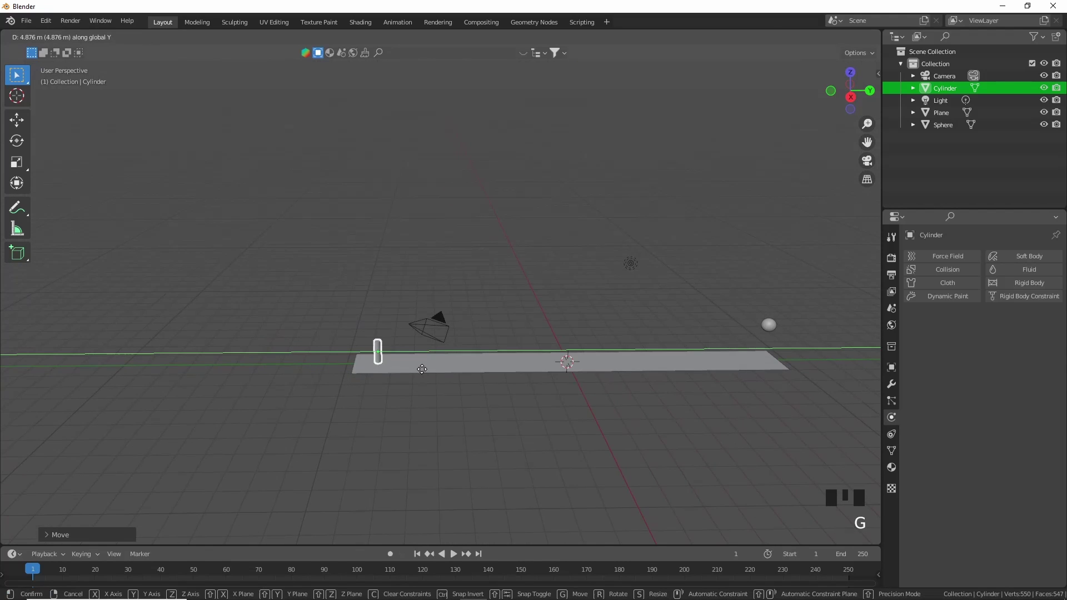
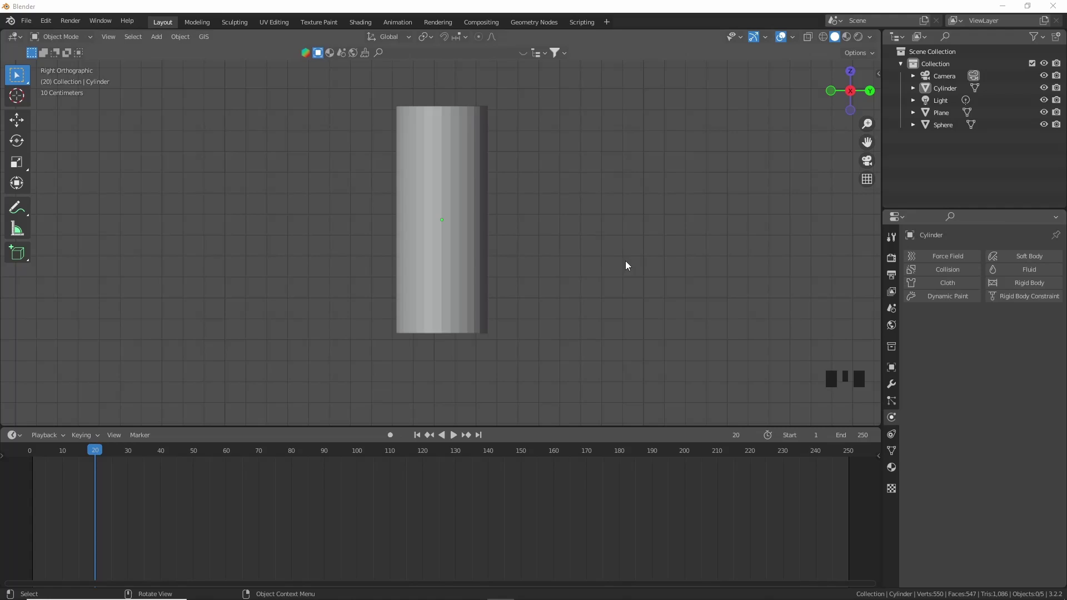
- Apply the pin cylinder's scale and give it Shade Smooth with a 30° auto-smooth angle
left_click(456, 224)
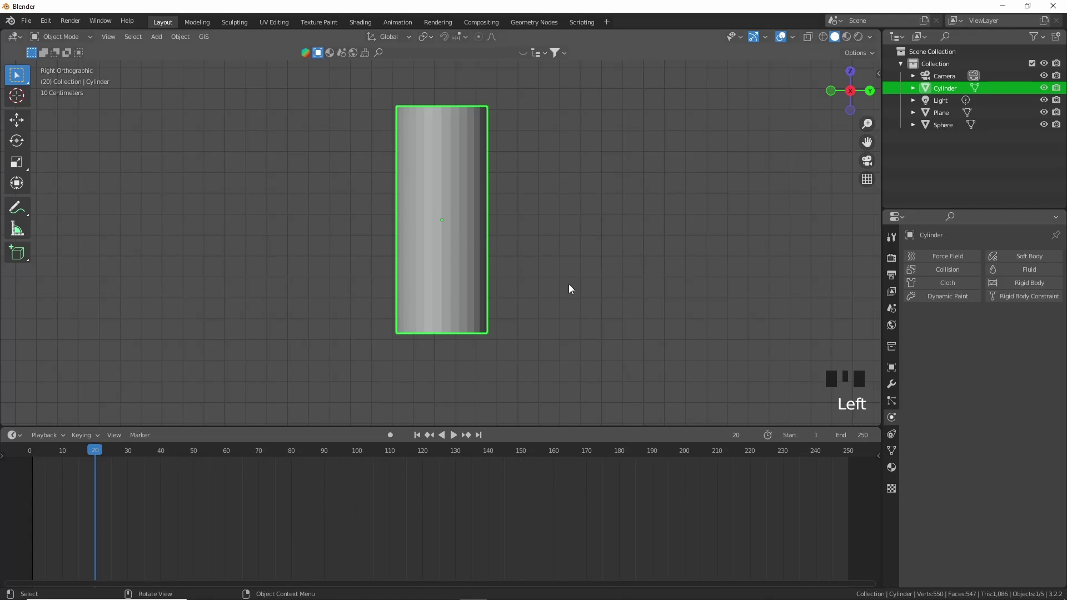
key("ctrl+a")
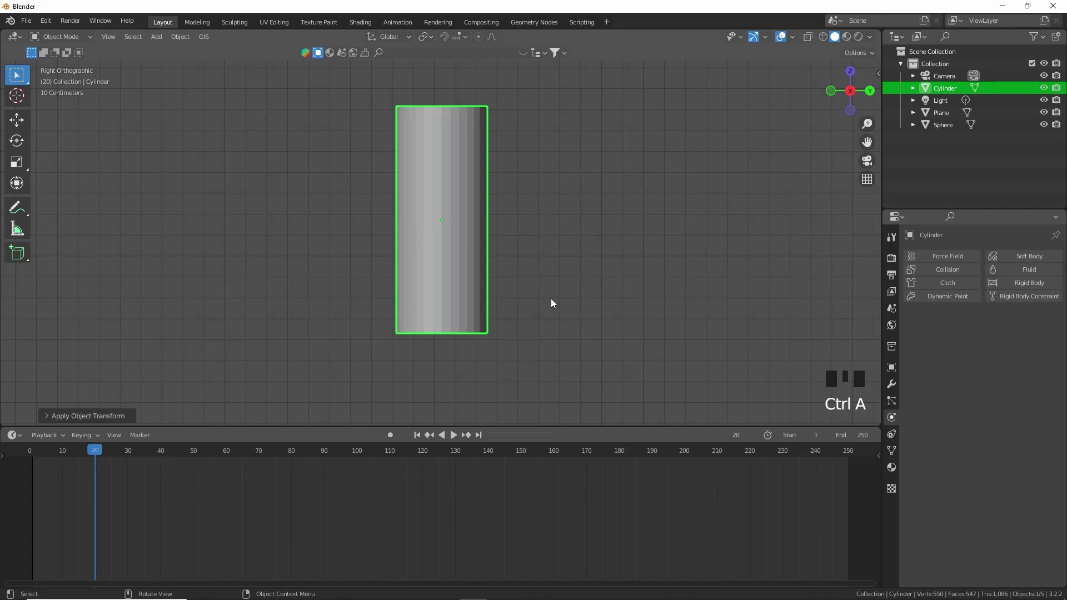
left_click_drag(560, 306, 890, 457)
left_click(890, 457)
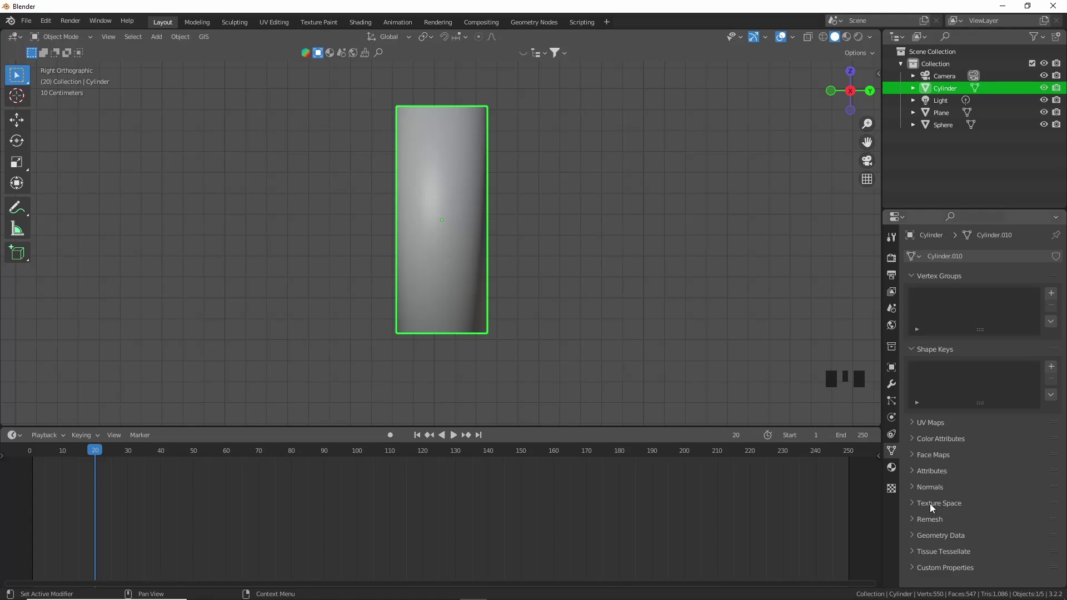
left_click_drag(928, 488, 973, 506)
- In Edit Mode taper the pin's base inward and add a loop cut widening the body
scroll("up", 3)
key("Tab")
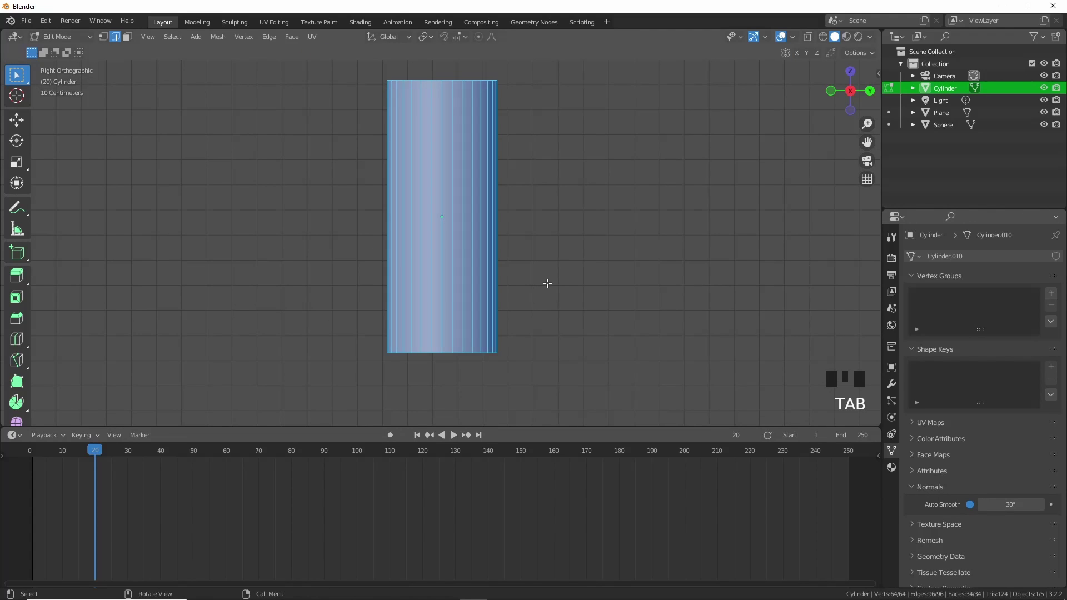
key("2")
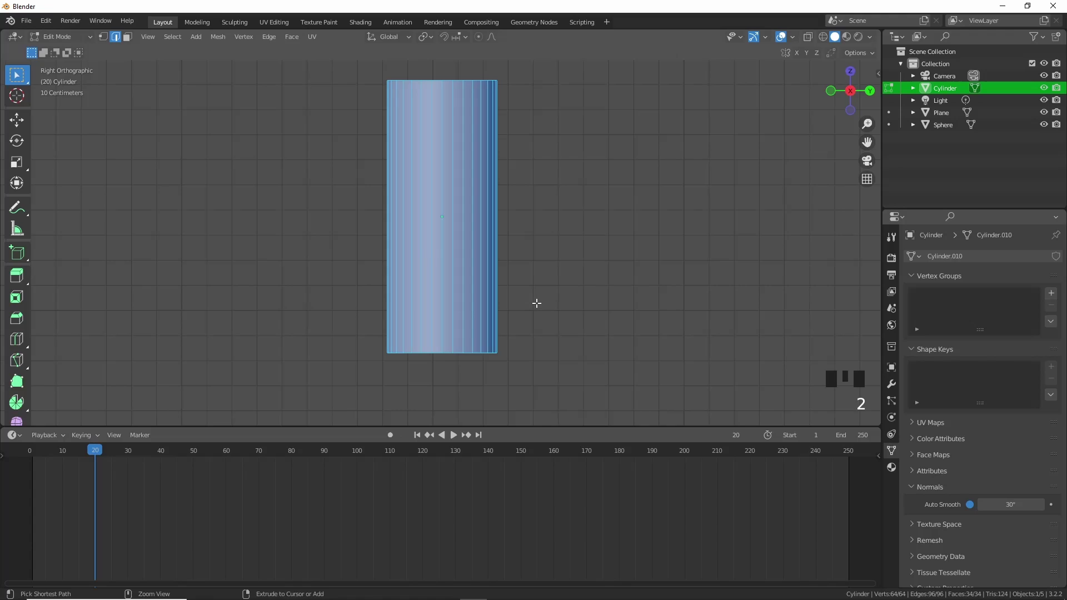
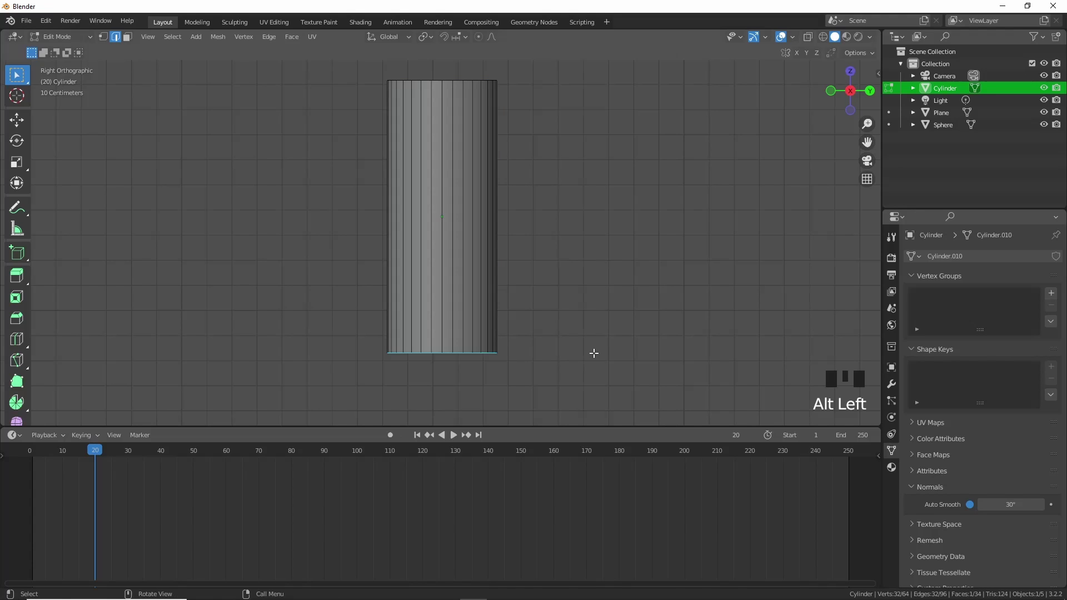
key("s")
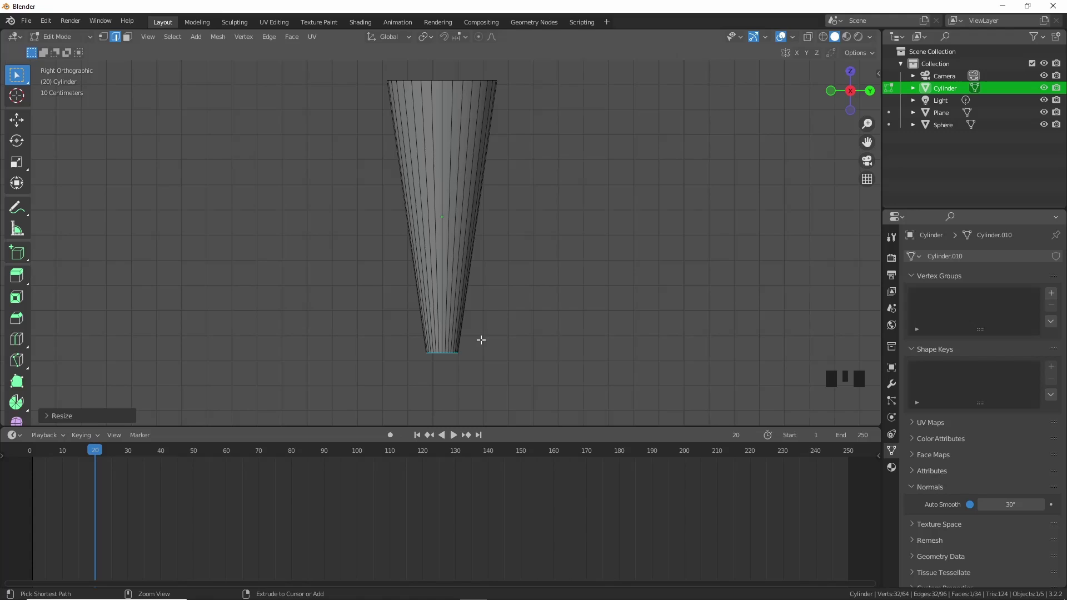
key("ctrl+r")
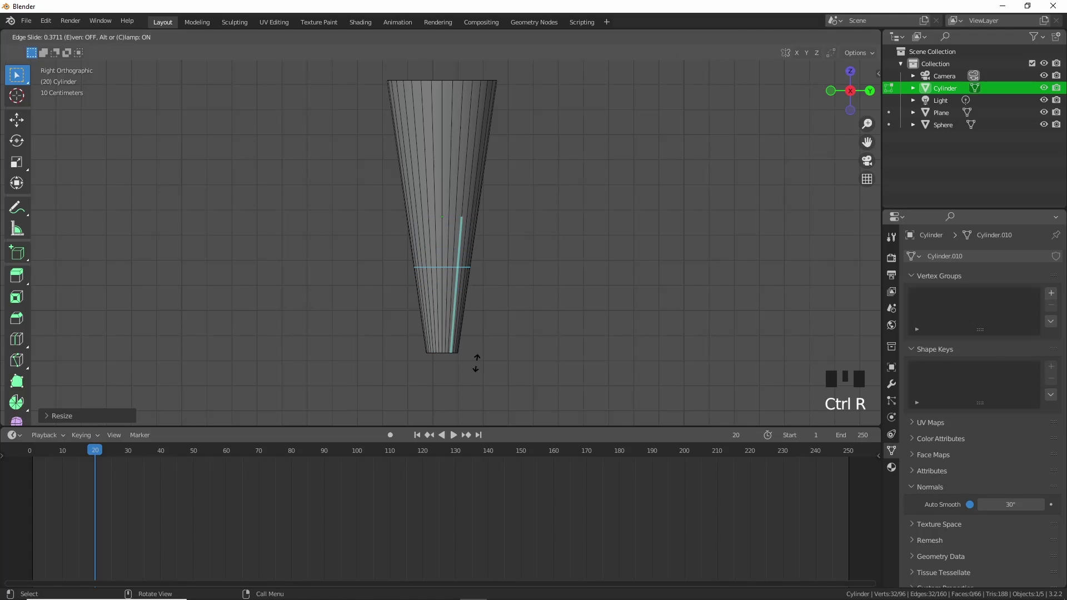
key("s")
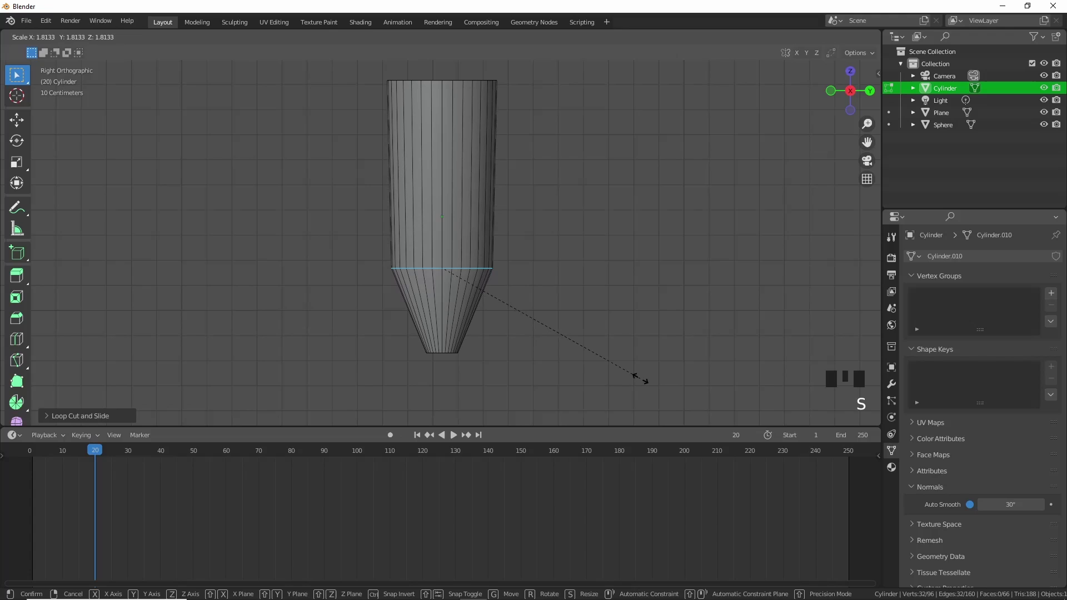
- Add loop cuts narrowing a neck near the top and slide them toward the pin's head
key("ctrl+r")
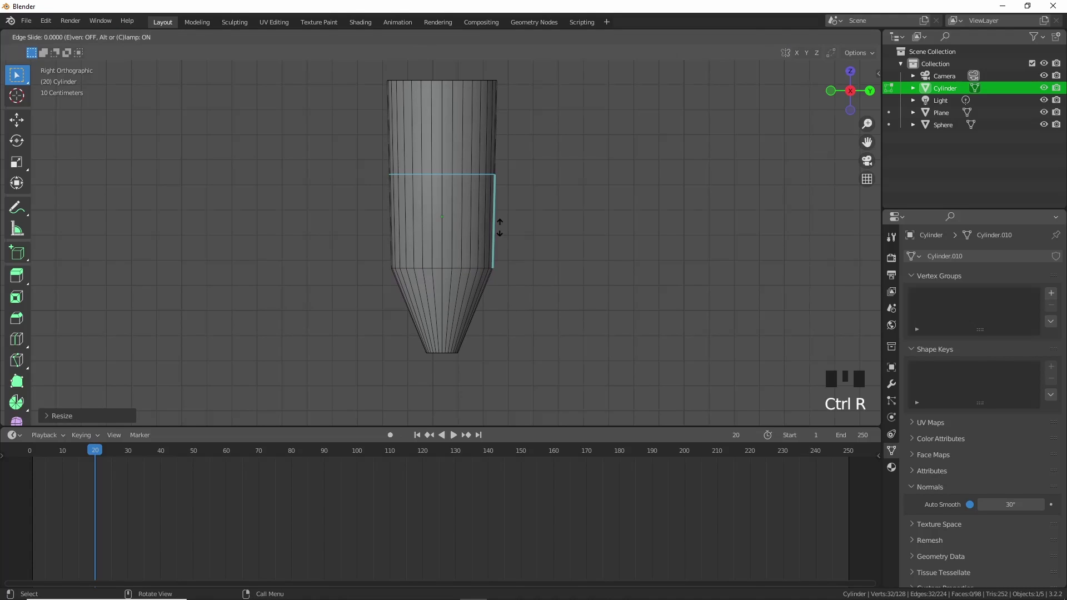
key("s")
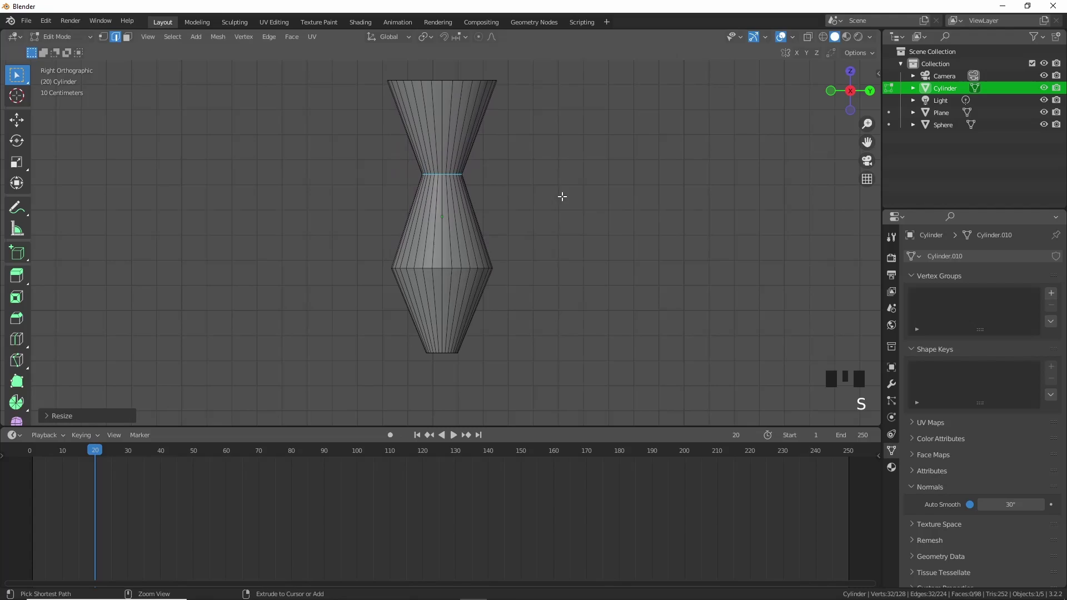
key("ctrl+r")
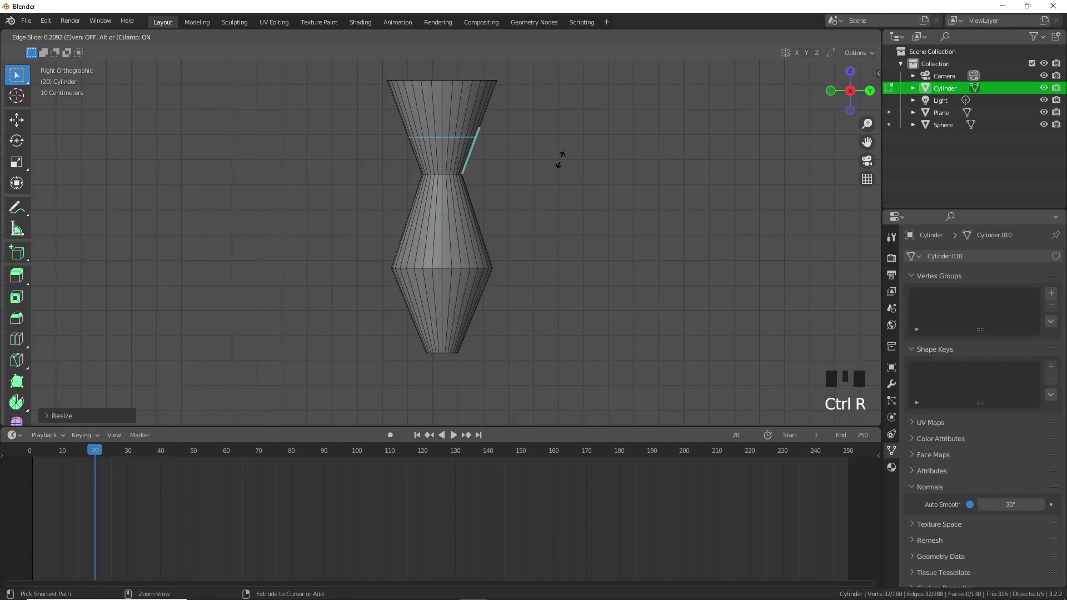
key("s")
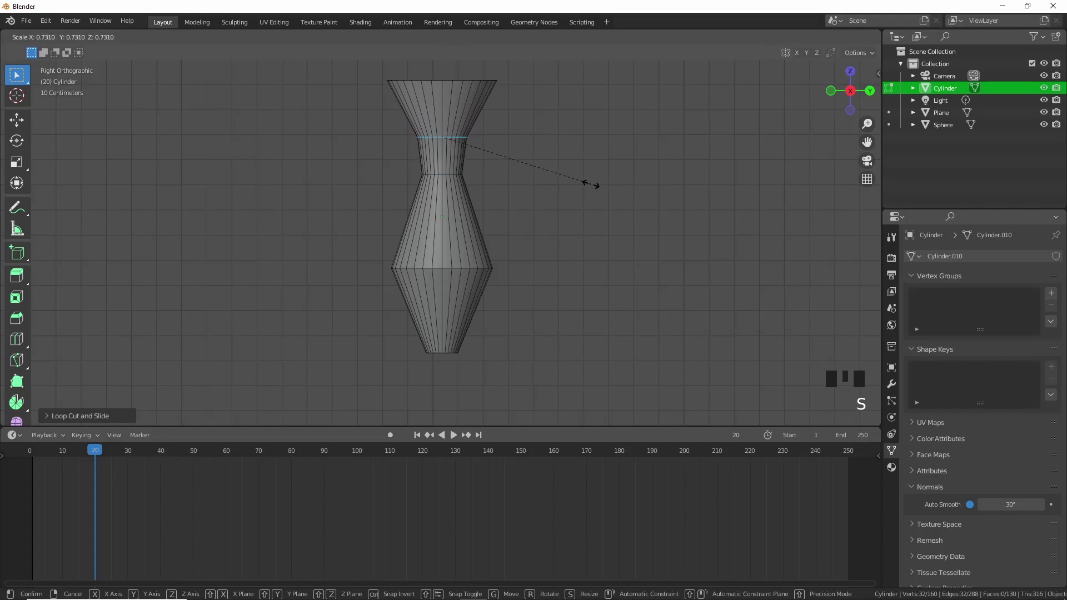
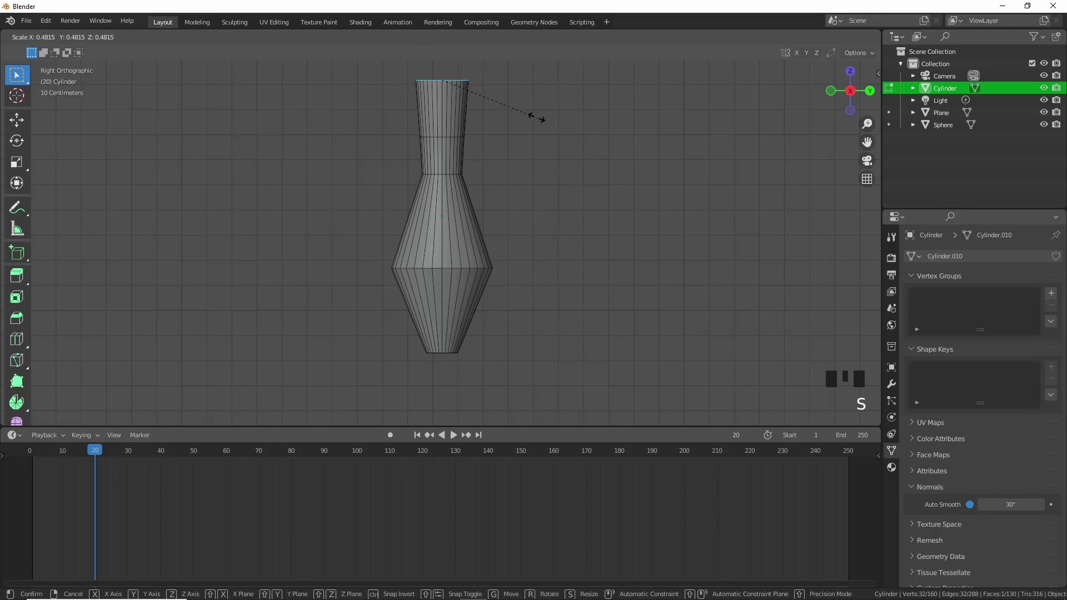
key("g")
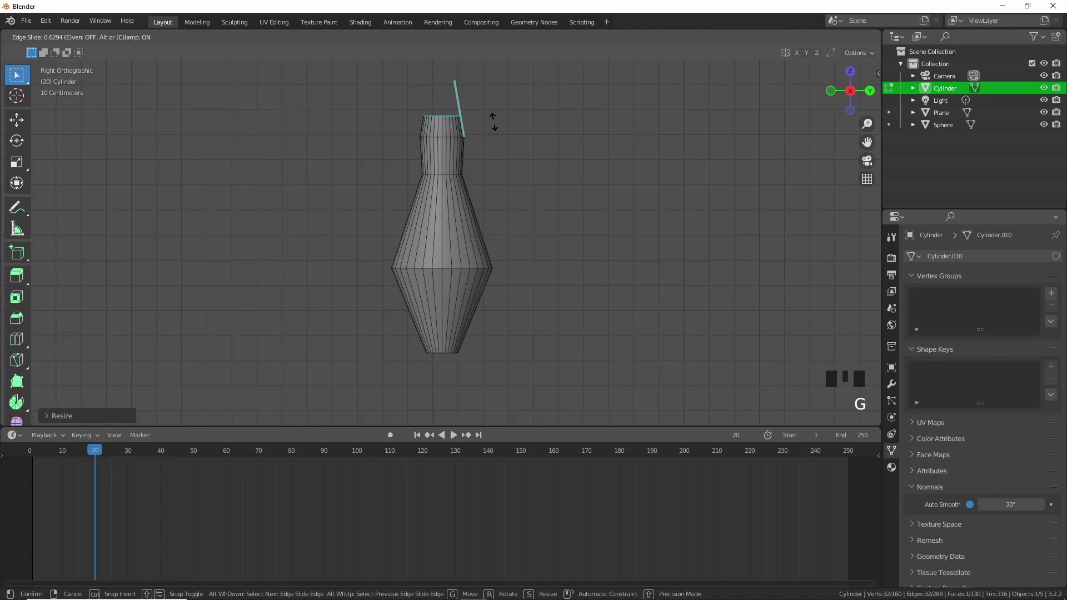
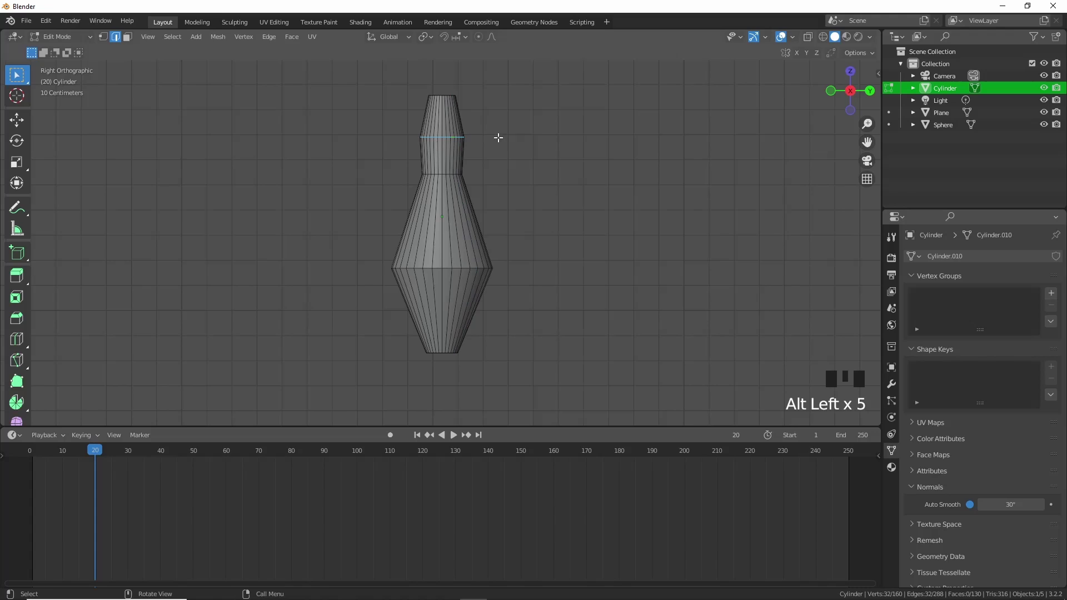
key("g")
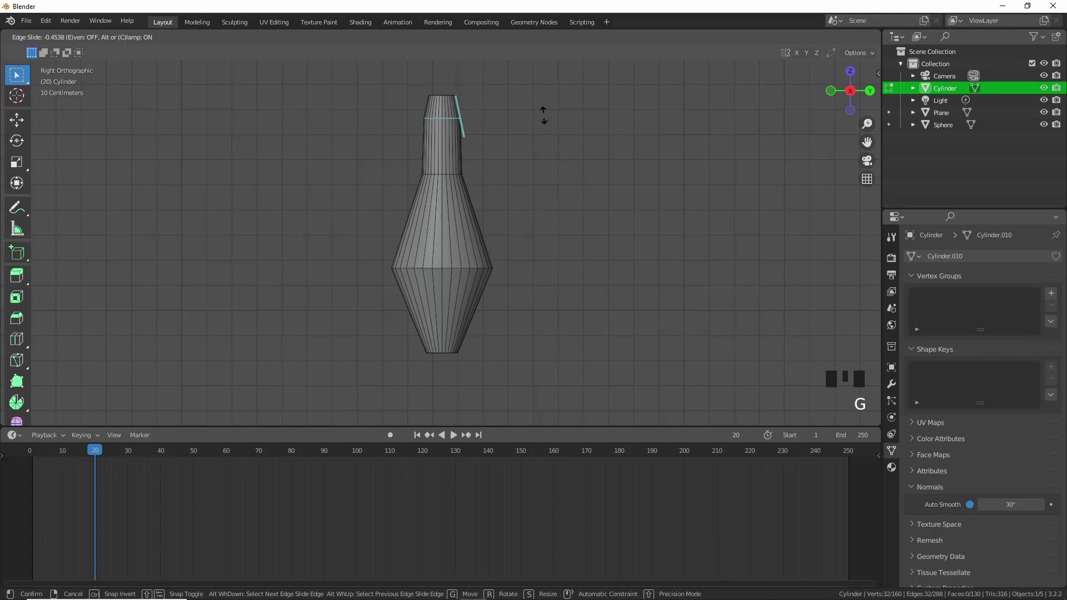
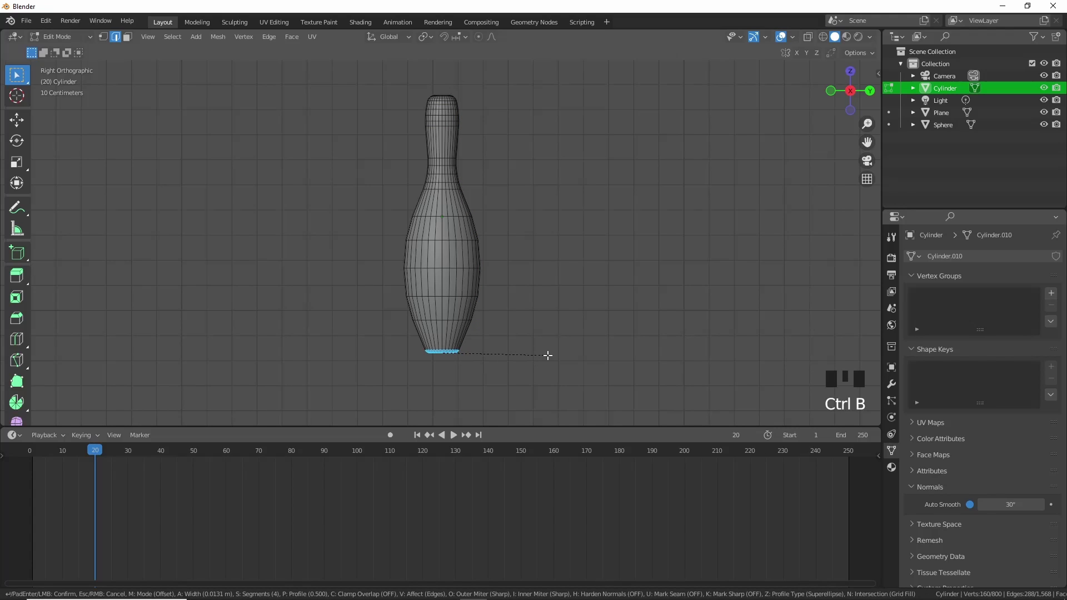
- Leave Edit Mode and smooth the pin with a level-2 subdivision modifier (Ctrl+2)
key("Tab")
left_click_drag(539, 289, 606, 174)
key("ctrl+2")
scroll("down", 3)
left_click_drag(566, 191, 575, 289)
scroll("down", 3)
left_click_drag(568, 288, 490, 235)
scroll("up", 3)
scroll("down", 3)
left_click_drag(499, 241, 503, 244)
scroll("up", 3)
scroll("down", 3)
left_click_drag(505, 245, 842, 102)
left_click(843, 102)
scroll("down", 3)
scroll("up", 3)
- Lower the pin along Z to stand on the lane, then select the floor plane for editing
key("g")
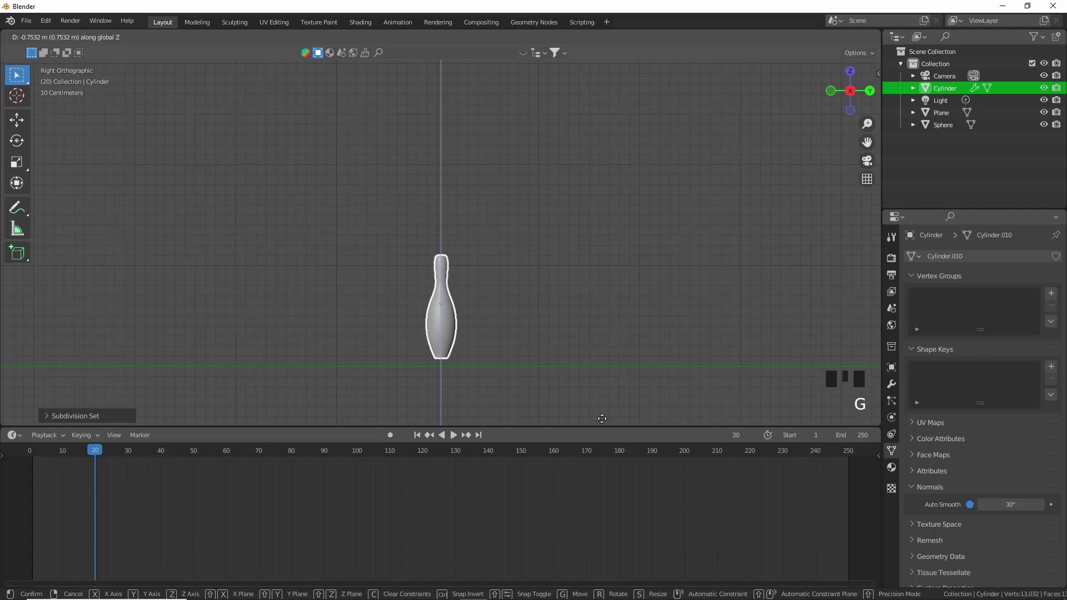
scroll("down", 3)
left_click_drag(594, 111, 590, 178)
scroll("down", 3)
left_click_drag(603, 187, 682, 204)
scroll("down", 3)
left_click_drag(661, 194, 527, 163)
scroll("up", 3)
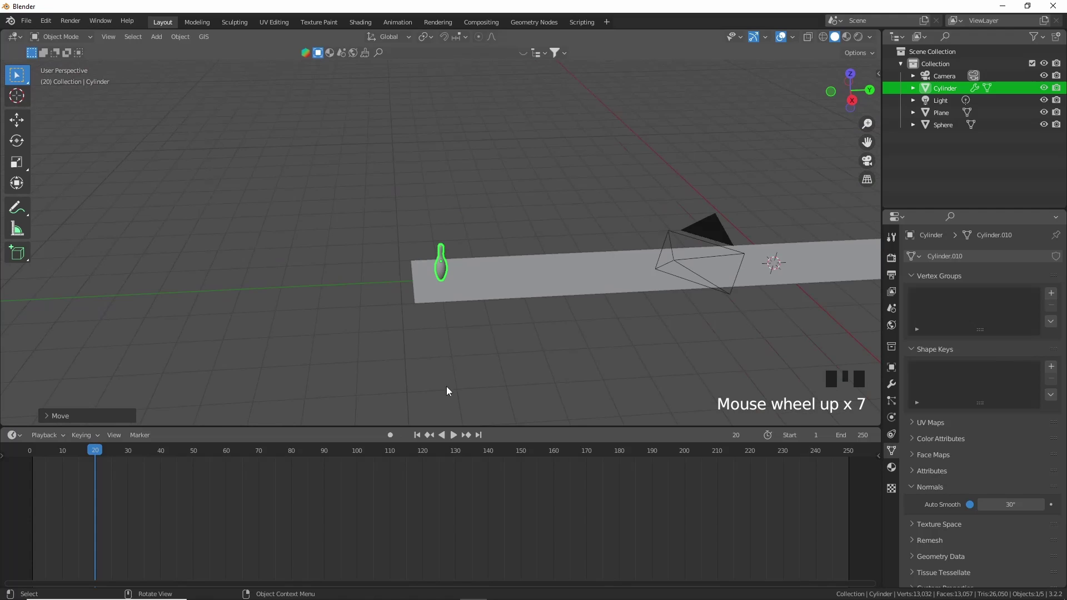
scroll("up", 3)
left_click(525, 318)
key("Tab")
- Loop-cut the lane plane and shrink its extruded end section with Alt+S
key("ctrl+r")
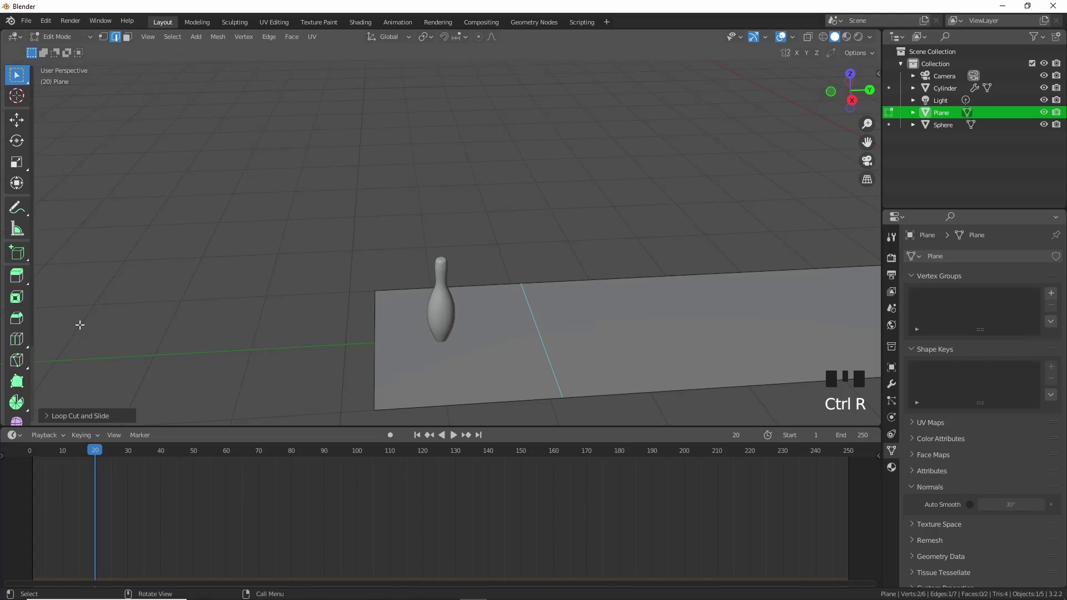
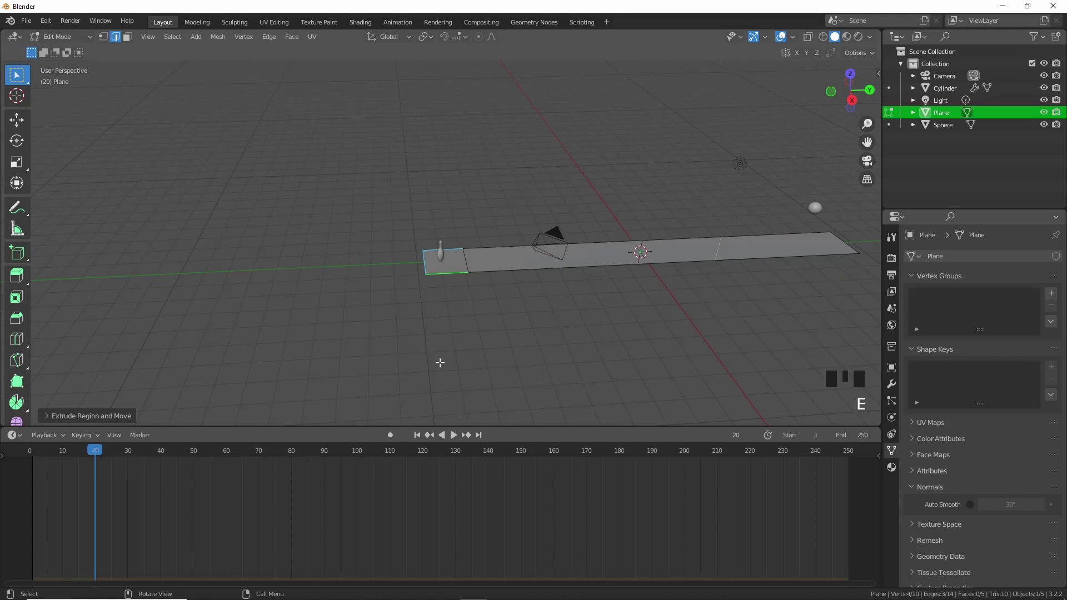
key("alt+s")
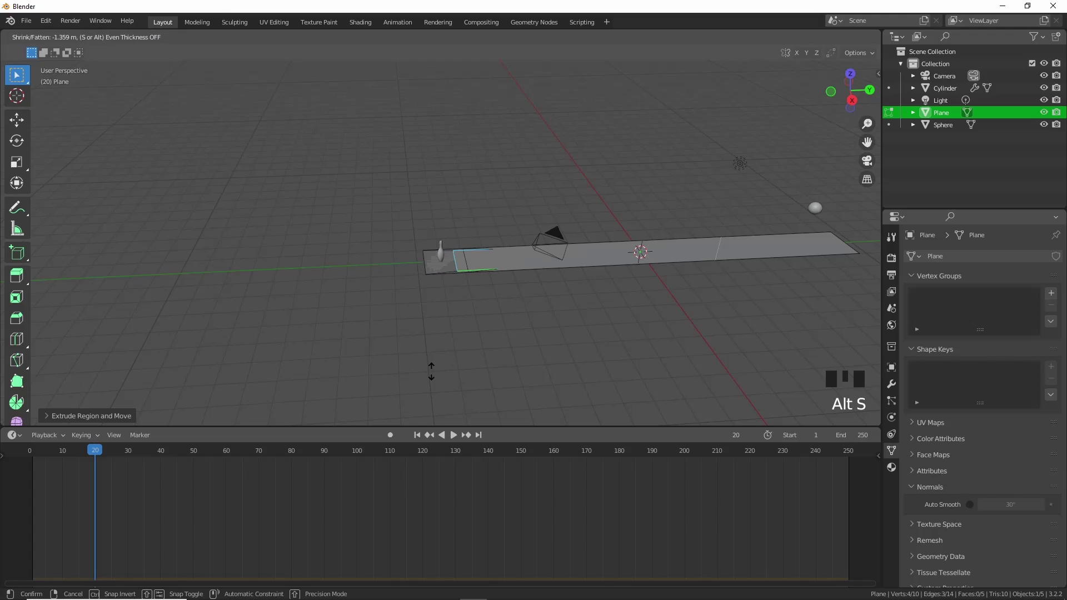
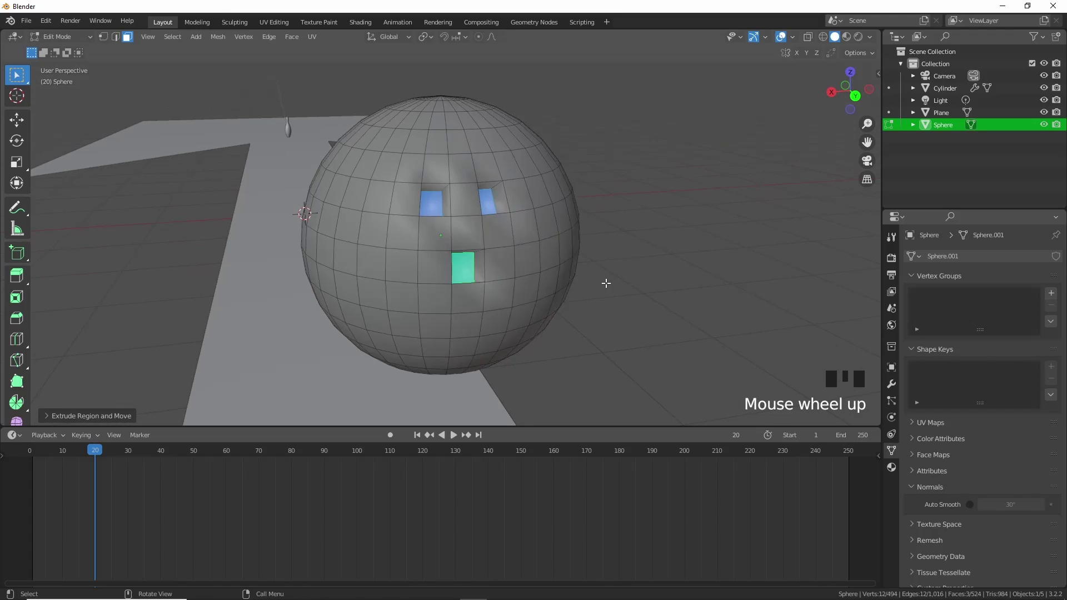
- Add edge loops through the sphere beside the finger holes to sharpen them
key("ctrl+r")
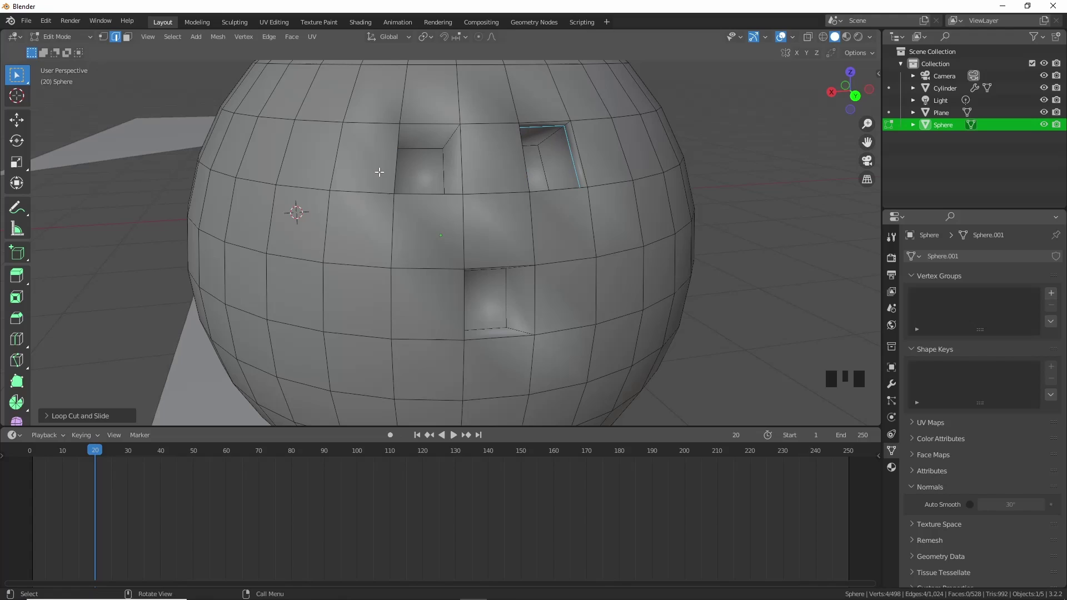
key("ctrl+r")
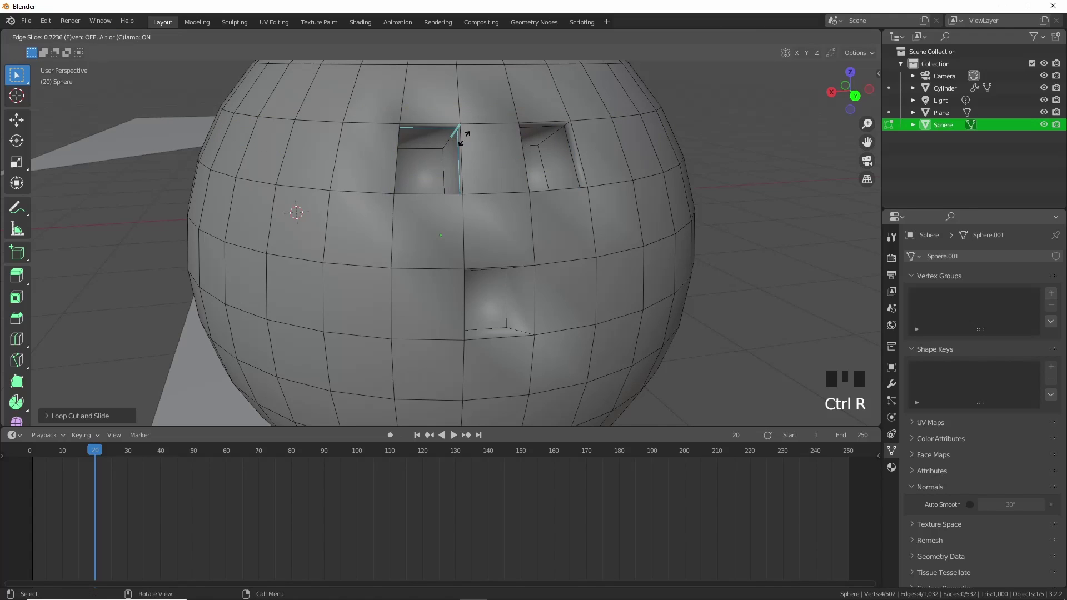
key("ctrl+r")
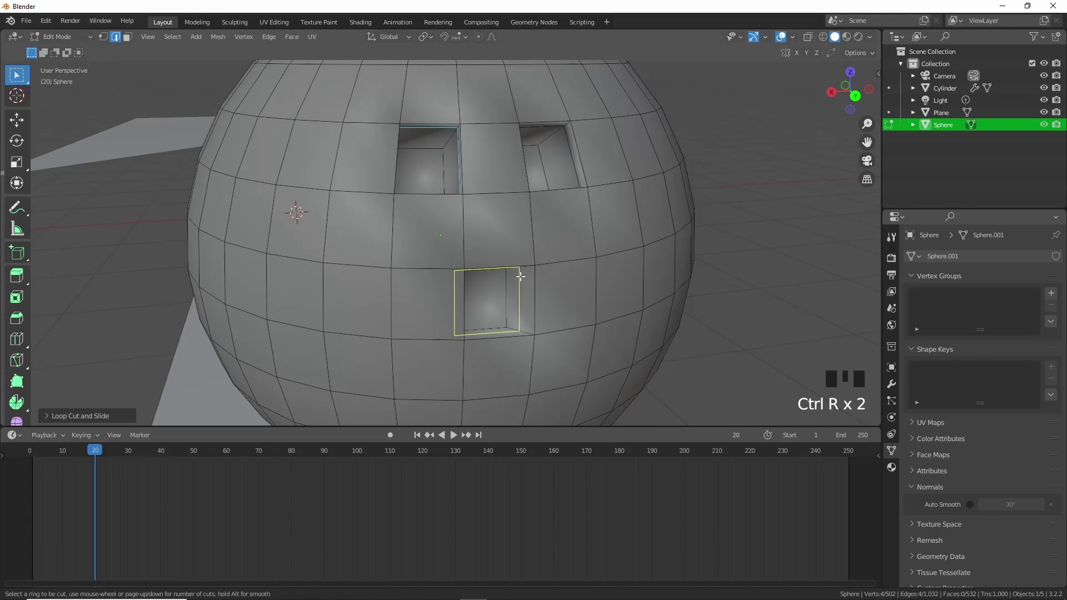
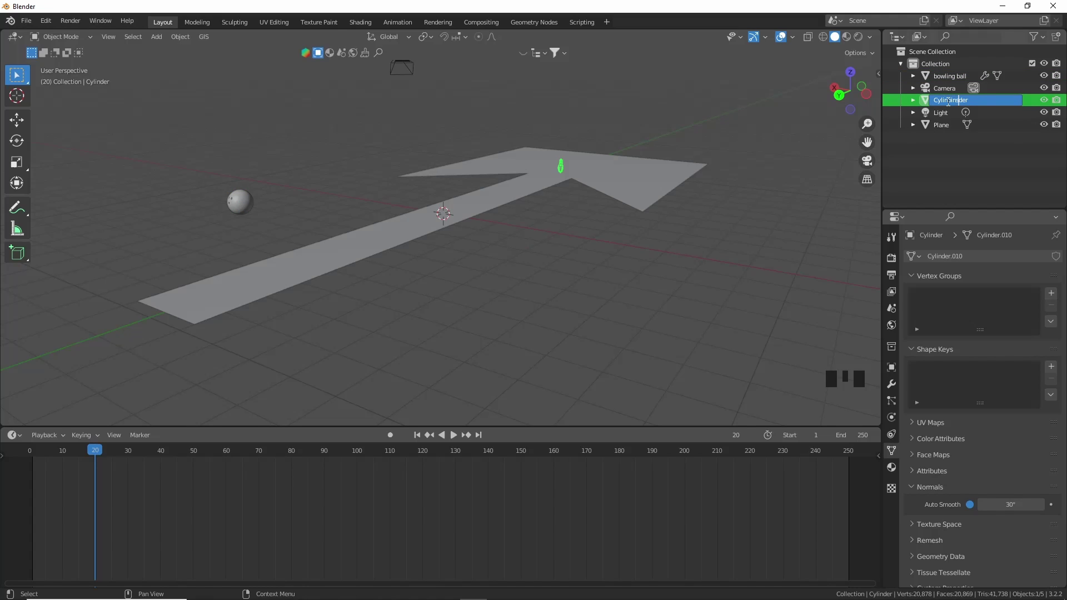
- Clear the Cylinder's old name in the Outliner so it can be renamed to pin
key("BackSpace")
key("BackSpace")
key("BackSpace")
key("BackSpace")
key("BackSpace")
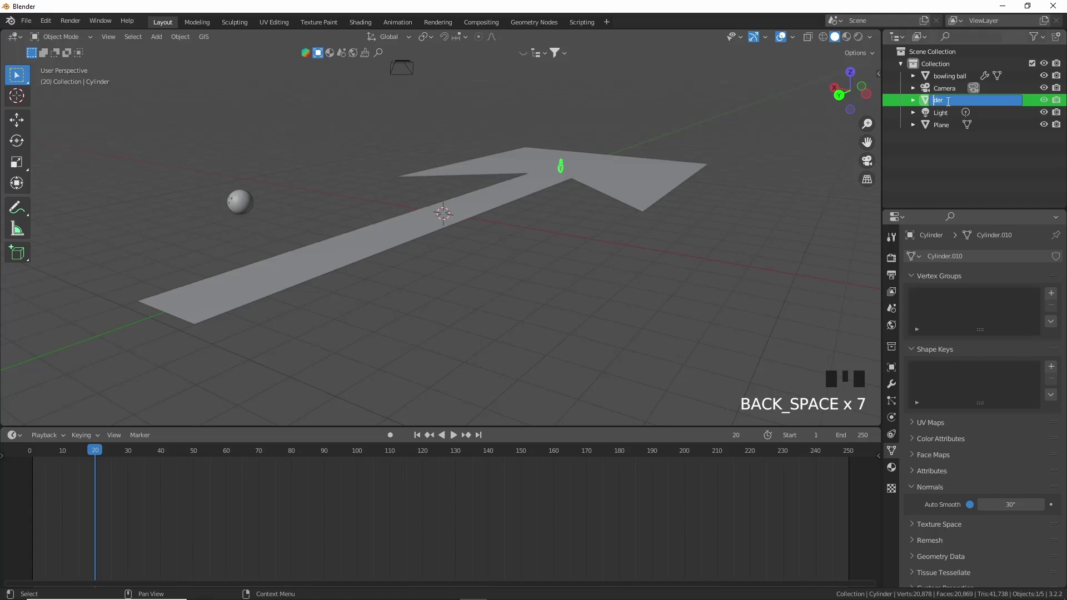
key("Right")
key("Right")
key("BackSpace")
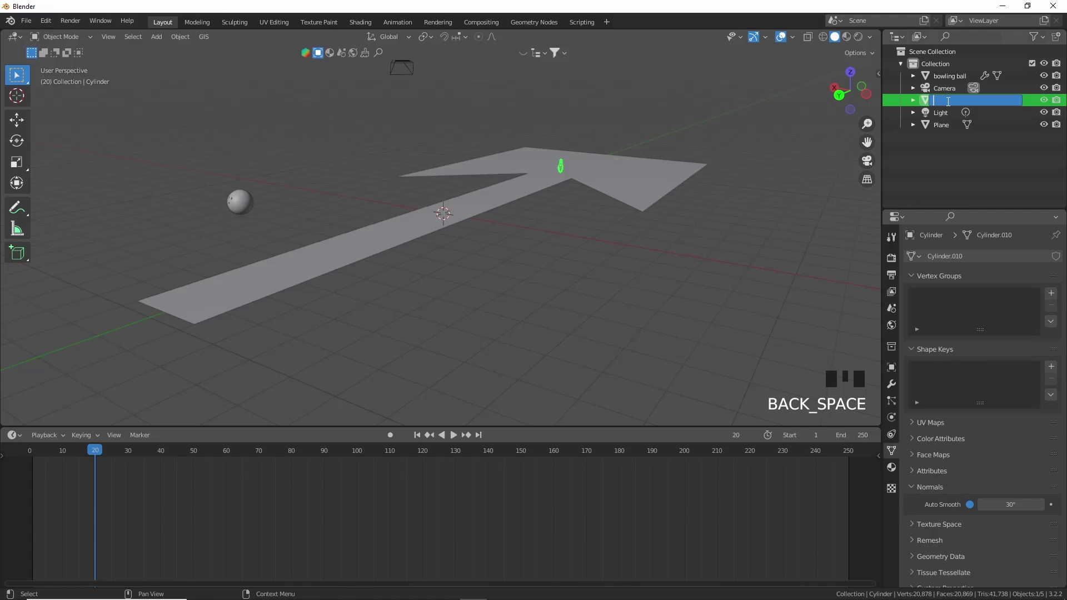
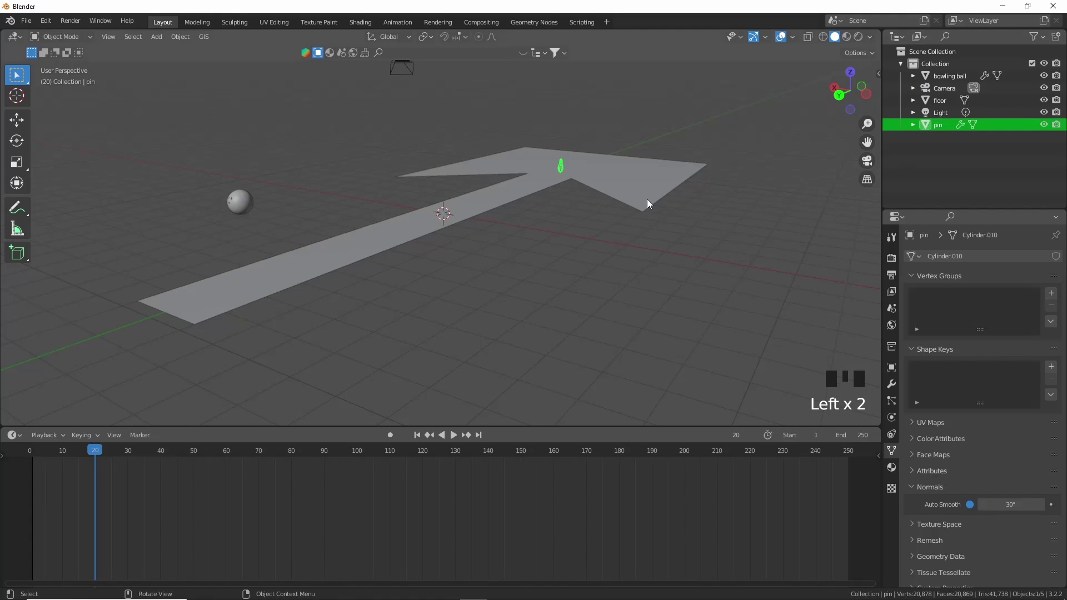
- Frame the pin in the viewport and select it, zooming in around it
key("KP_Decimal")
scroll("down", 3)
left_click_drag(647, 203, 719, 182)
scroll("up", 3)
left_click(833, 104)
scroll("up", 3)
scroll("up", 3)
scroll("down", 3)
left_click_drag(537, 270, 461, 303)
scroll("up", 3)
scroll("down", 3)
scroll("down", 3)
- Add Rigid Body physics to the pin at 1 kg mass and apply its scale
left_click(893, 424)
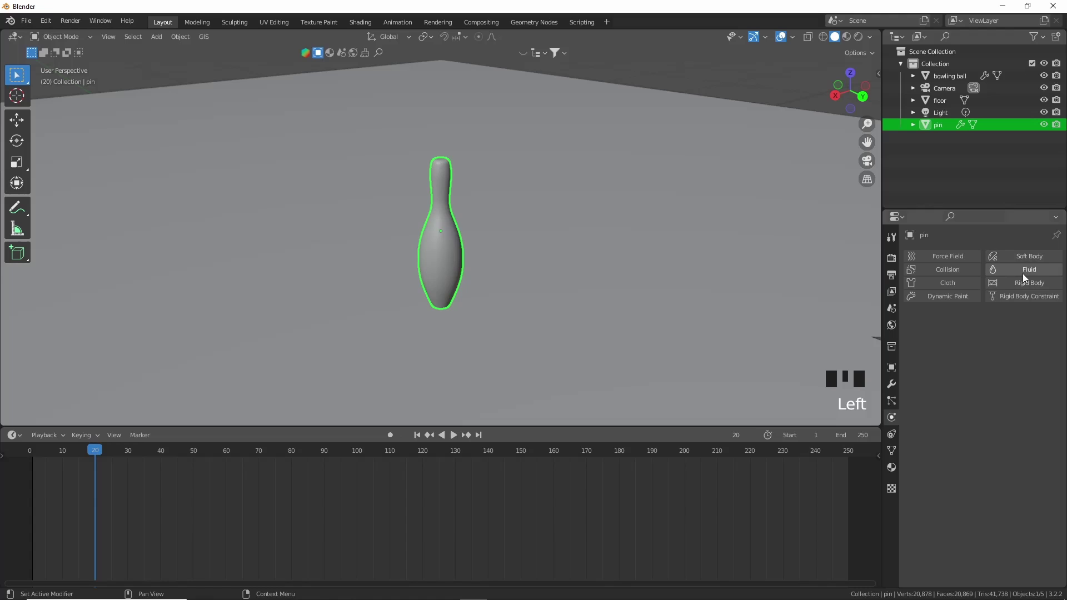
left_click_drag(1030, 287, 601, 248)
left_click_drag(601, 248, 676, 259)
scroll("up", 3)
scroll("down", 3)
left_click_drag(675, 258, 603, 253)
key("ctrl+a")
- Play the rigid-body simulation from the start to test the pin
left_click_drag(609, 256, 695, 255)
left_click_drag(695, 255, 591, 294)
scroll("up", 3)
left_click_drag(751, 315, 674, 306)
scroll("down", 3)
left_click_drag(668, 308, 507, 296)
key("space")
scroll("down", 3)
left_click_drag(648, 311, 575, 320)
key("space")
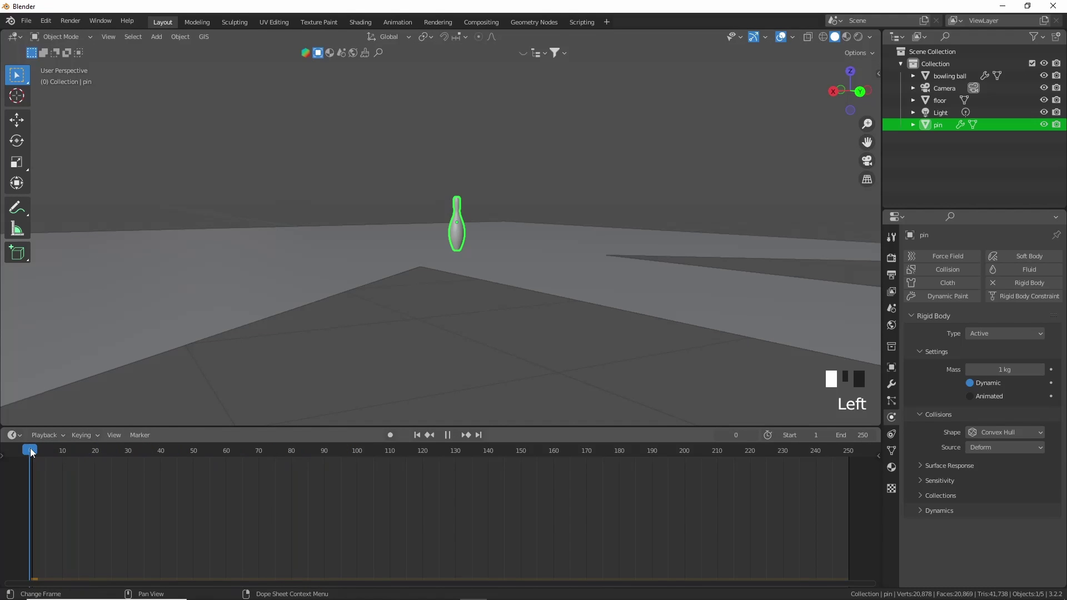
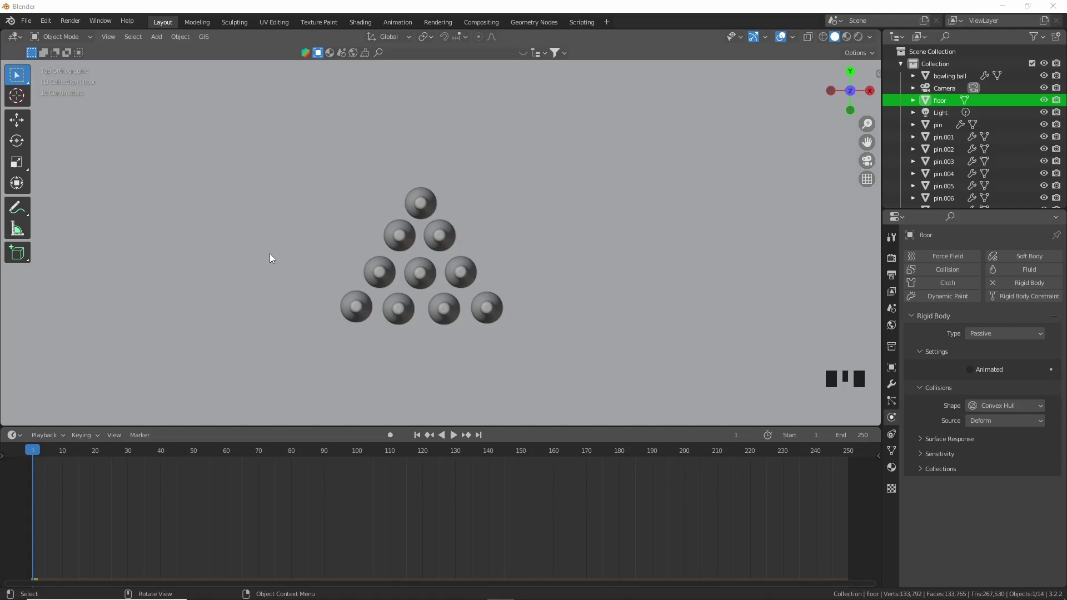
- Duplicate the pin into a ten-pin triangle at the end of the lane in top view
scroll("down", 3)
left_click_drag(574, 281, 464, 168)
key("space")
left_click(690, 108)
left_click_drag(612, 161, 469, 441)
key("space")
left_click_drag(441, 455, 251, 363)
scroll("down", 3)
- Give the floor passive rigid body physics, then select the bowling ball
left_click_drag(467, 357, 527, 293)
left_click(527, 293)
scroll("up", 3)
middle_click(642, 348)
left_click(833, 98)
middle_click(681, 245)
scroll("up", 3)
- Lower the bowling ball along Z and make it a 5 kg animated rigid body keyed at the start
key("g")
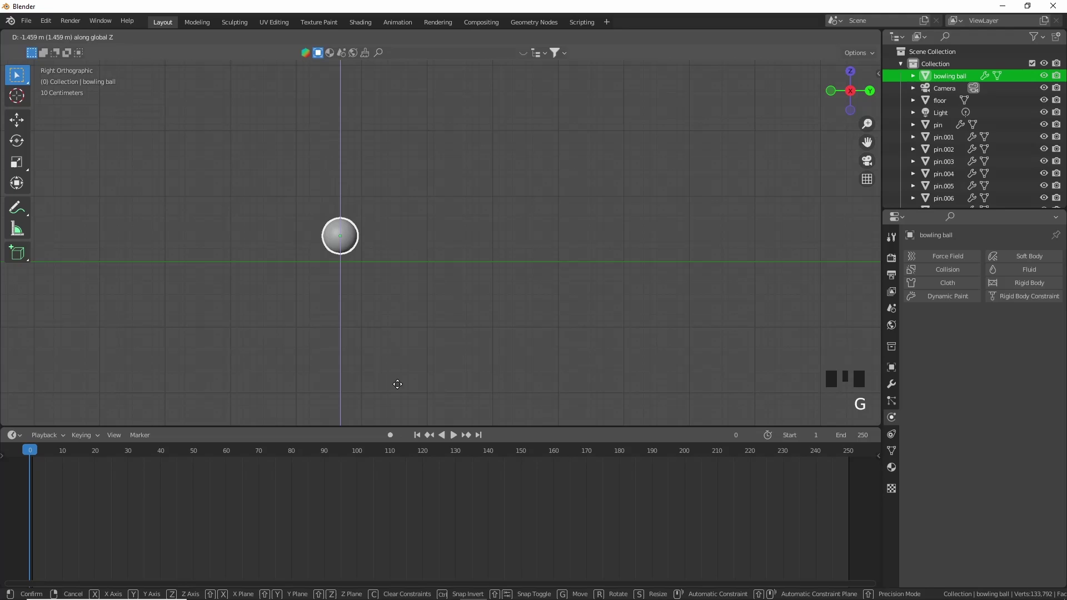
left_click_drag(418, 363, 1025, 288)
left_click_drag(1024, 288, 699, 380)
scroll("up", 3)
left_click(972, 401)
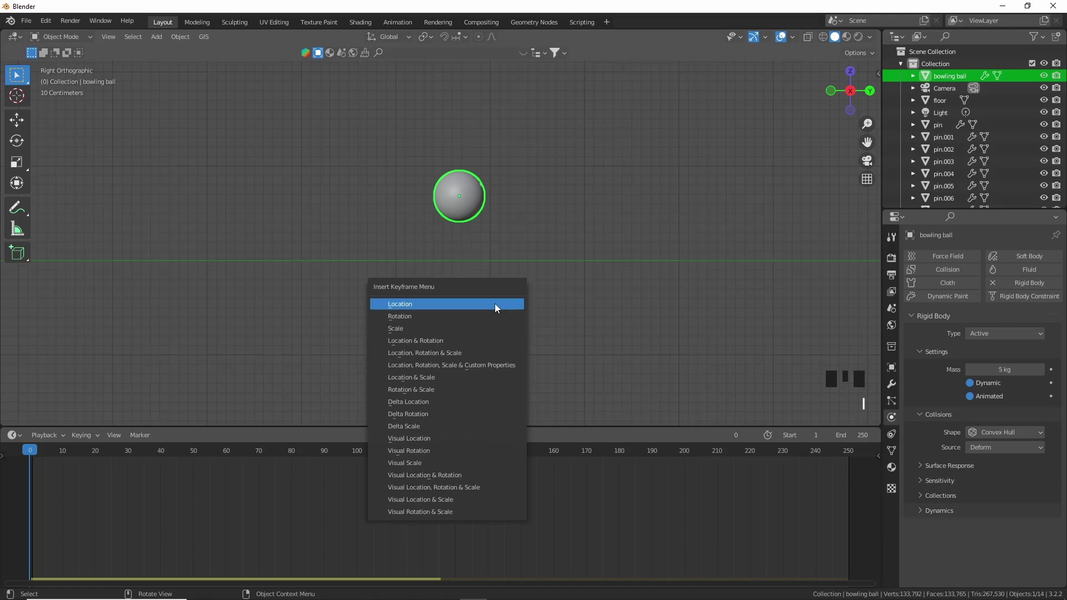
- Go to frame 5 and reposition the ball for its second location keyframe
scroll("up", 3)
left_click_drag(34, 455, 271, 359)
scroll("down", 3)
left_click_drag(268, 349, 424, 343)
key("g")
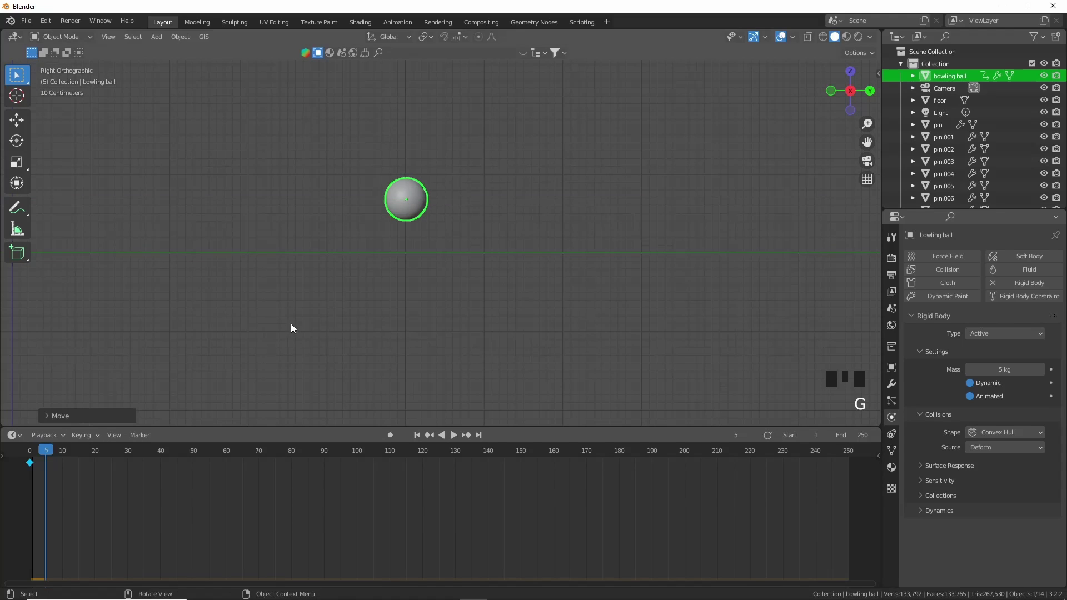
key("g")
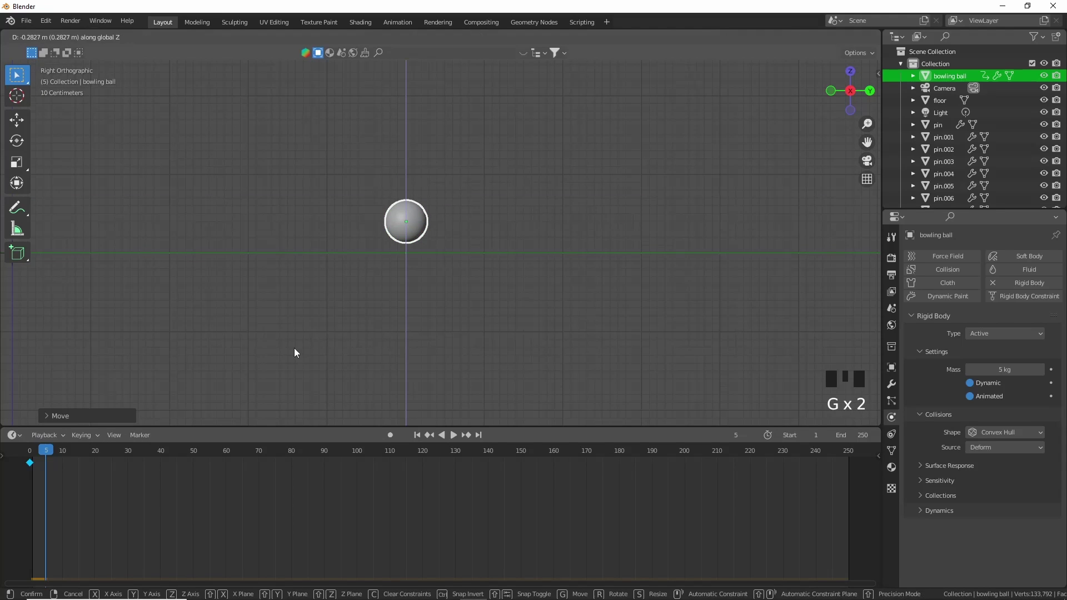
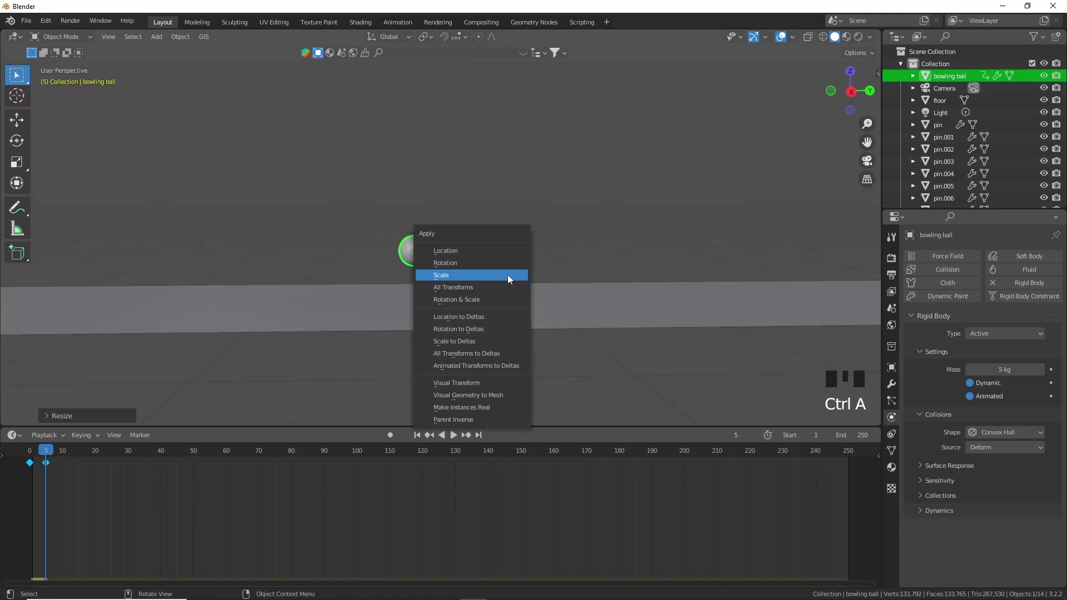
- From right ortho view, keyframe the ball's Animated setting at the start and at frame 4
left_click_drag(50, 458, 37, 458)
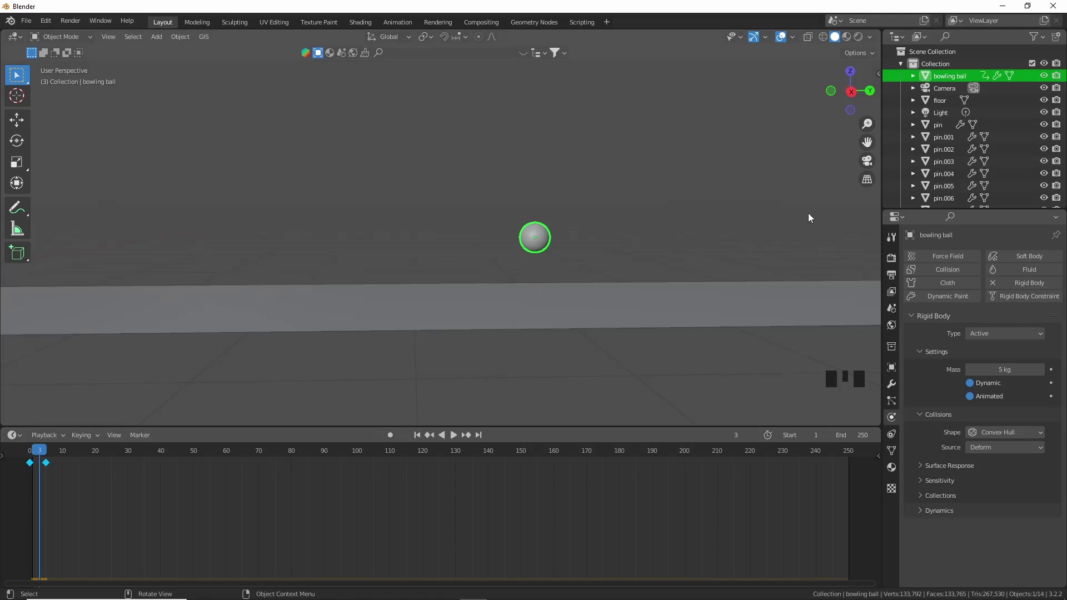
left_click(854, 91)
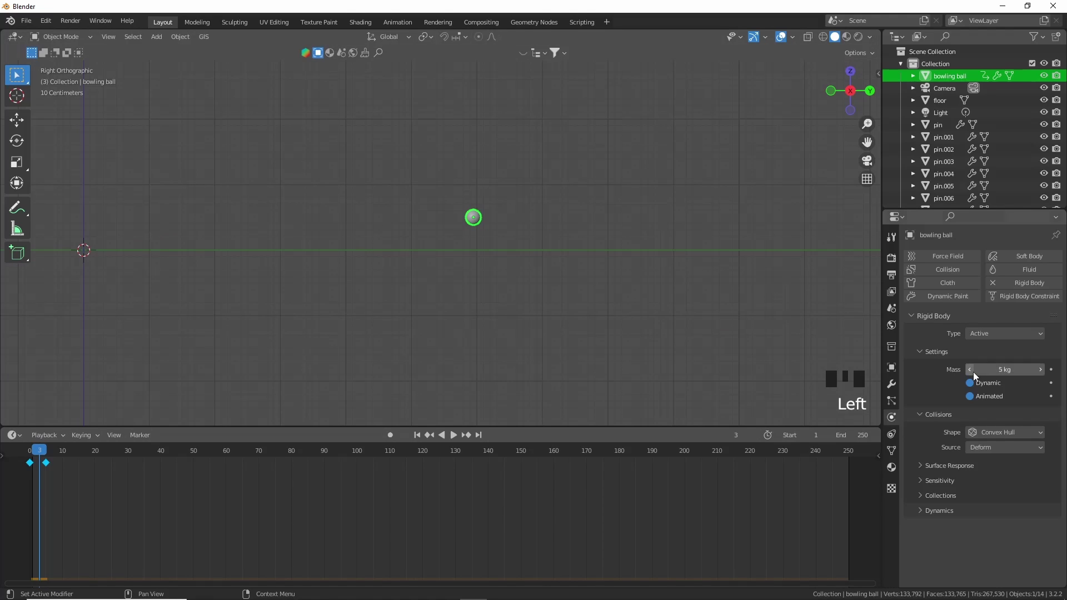
left_click(974, 397)
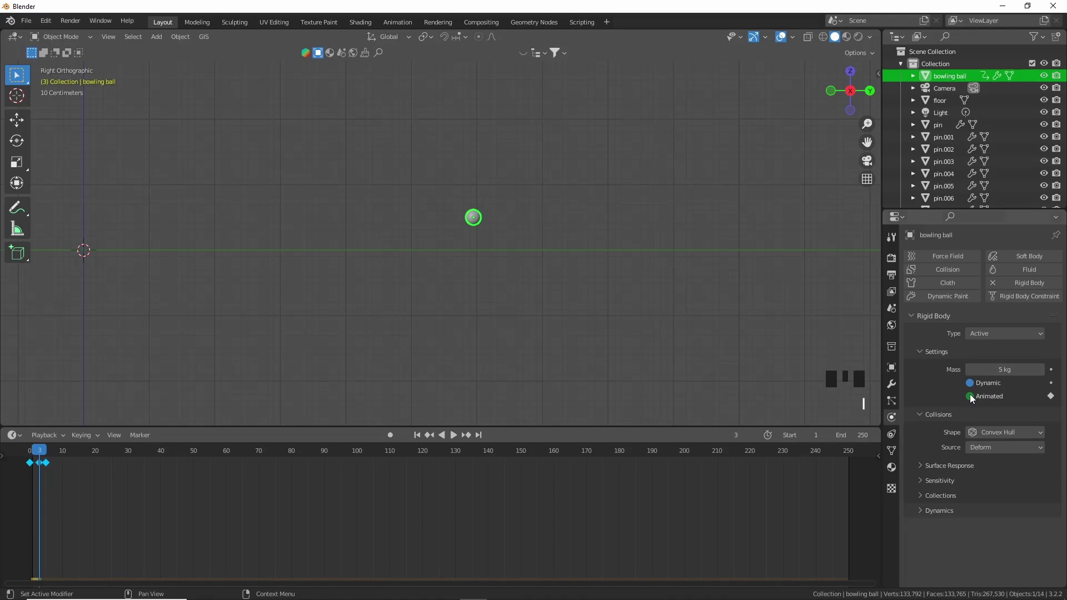
left_click_drag(42, 454, 972, 397)
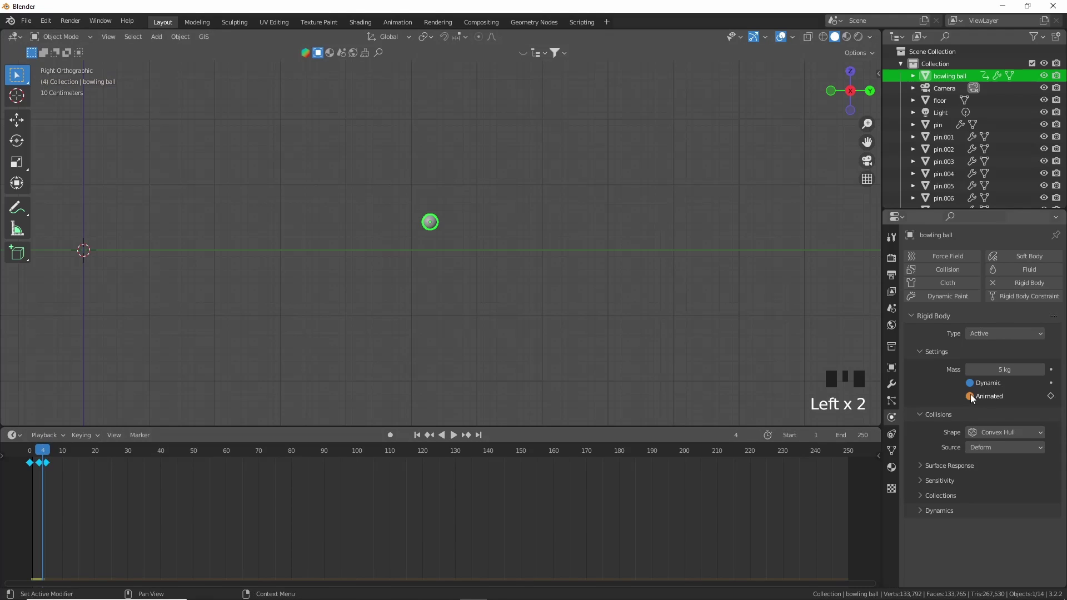
left_click_drag(45, 458, 172, 400)
- Play back the ball knocking the pins, then select its keyframes to slide them later
key("space")
scroll("down", 3)
left_click_drag(200, 390, 275, 434)
key("space")
left_click_drag(266, 456, 353, 350)
key("space")
scroll("up", 3)
key("space")
left_click_drag(175, 453, 55, 474)
key("g")
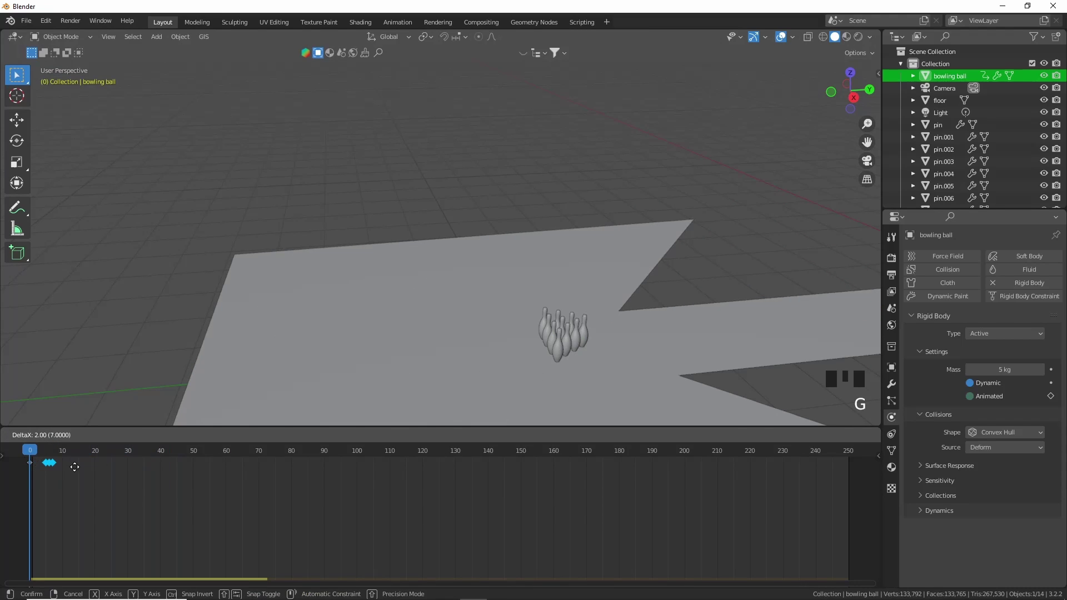
- Play the animation to check the ball hitting the pins
key("space")
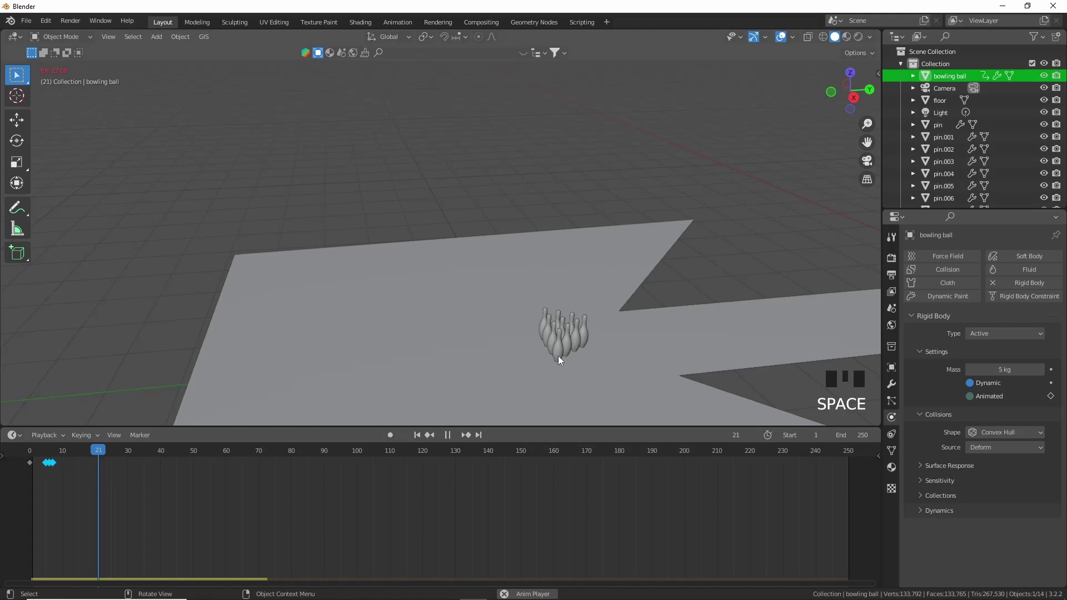
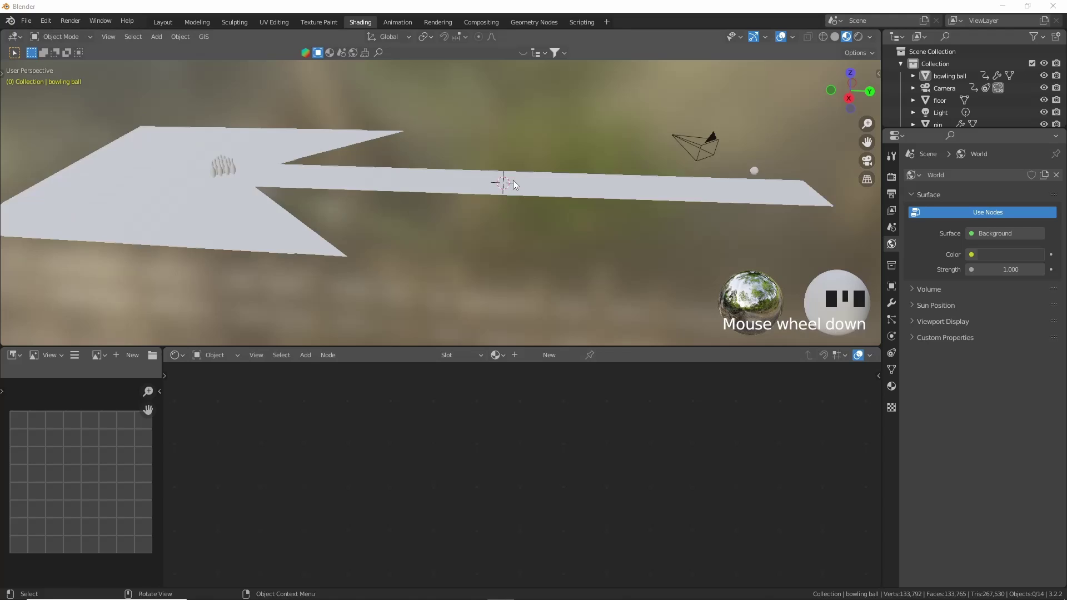
- Orbit to look along the lane and switch the BlenderKit asset bar to Materials
scroll("up", 3)
scroll("down", 3)
left_click_drag(394, 215, 334, 59)
left_click(334, 59)
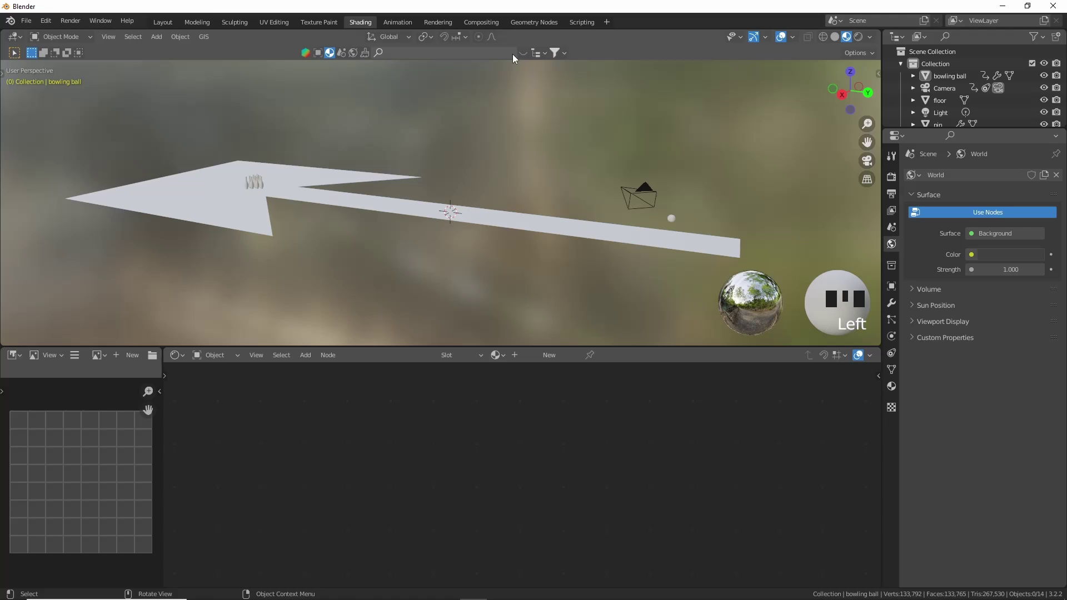
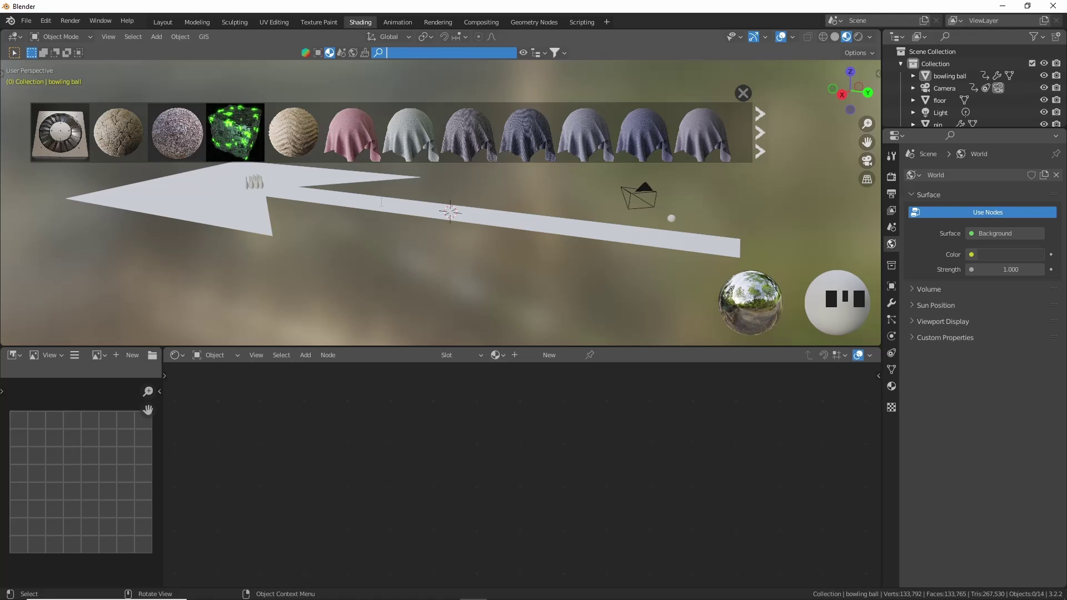
- Search BlenderKit for wood, drop Balsa wood on the floor and scale its UVs for finer grain
key("o")
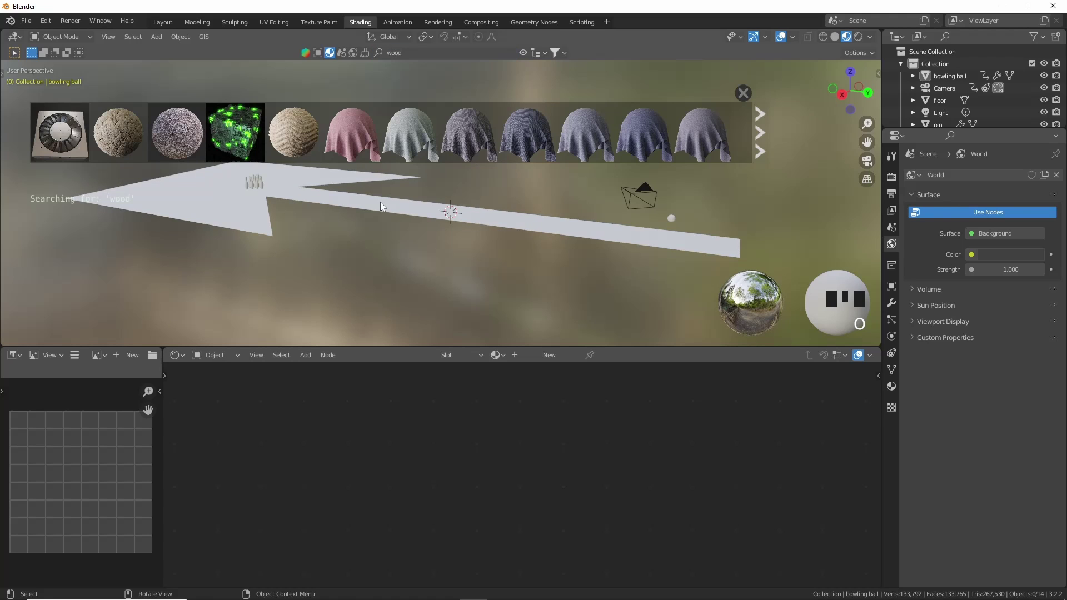
left_click(232, 238)
left_click(228, 217)
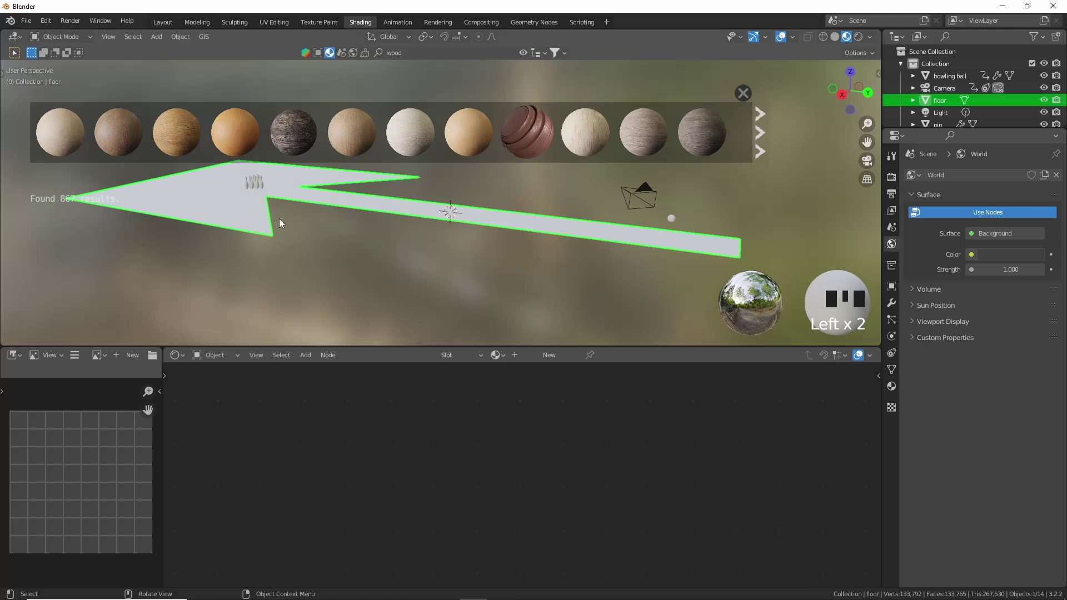
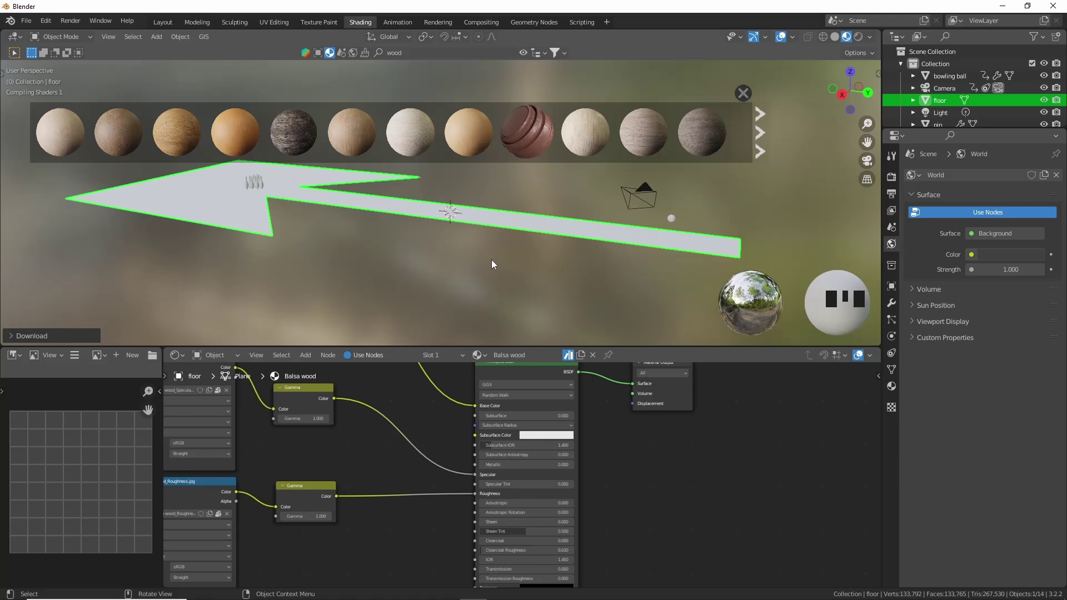
scroll("up", 3)
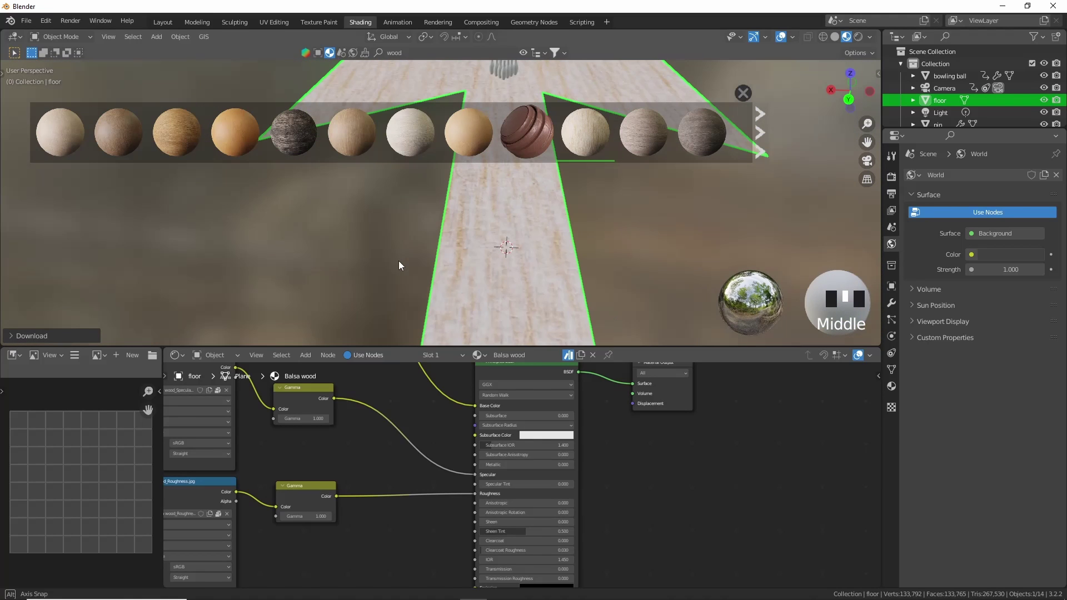
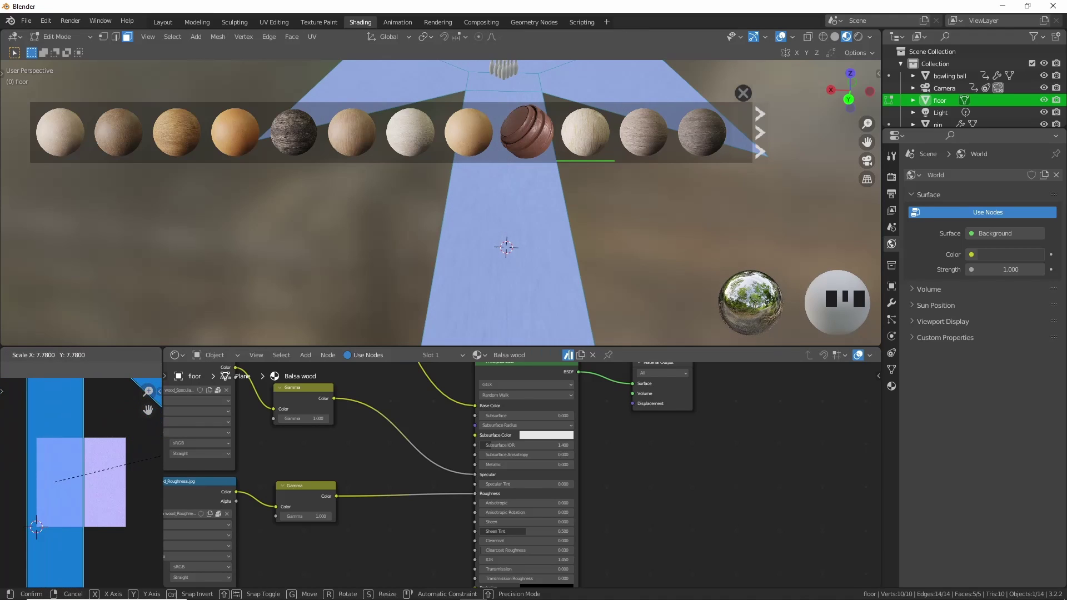
key("Tab")
- Orbit around the lane to inspect the wood texture and pick the next object in the Outliner
left_click_drag(316, 235, 443, 269)
scroll("down", 3)
left_click_drag(449, 269, 656, 206)
scroll("up", 3)
left_click_drag(637, 224, 556, 294)
scroll("up", 3)
left_click_drag(486, 328, 482, 277)
left_click(483, 276)
middle_click(523, 292)
left_click_drag(738, 93, 859, 97)
left_click(859, 96)
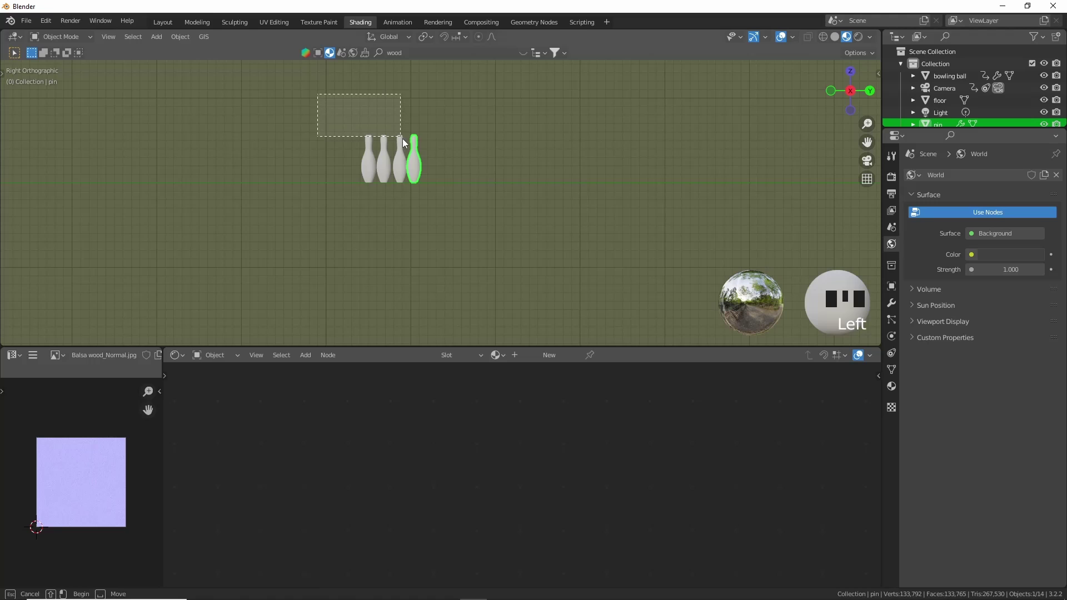
- Delete the extra pins, isolate the remaining pin in Local View and enter Edit Mode on it
left_click(410, 149)
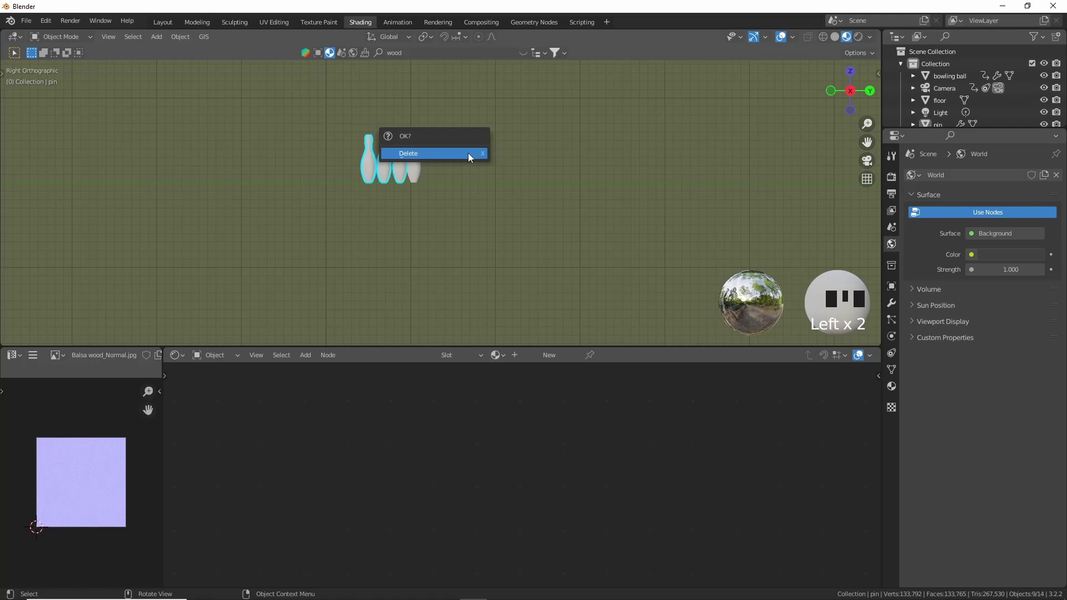
key("x")
scroll("up", 3)
left_click(404, 147)
key("KP_Divide")
scroll("up", 3)
scroll("down", 3)
key("Tab")
scroll("up", 3)
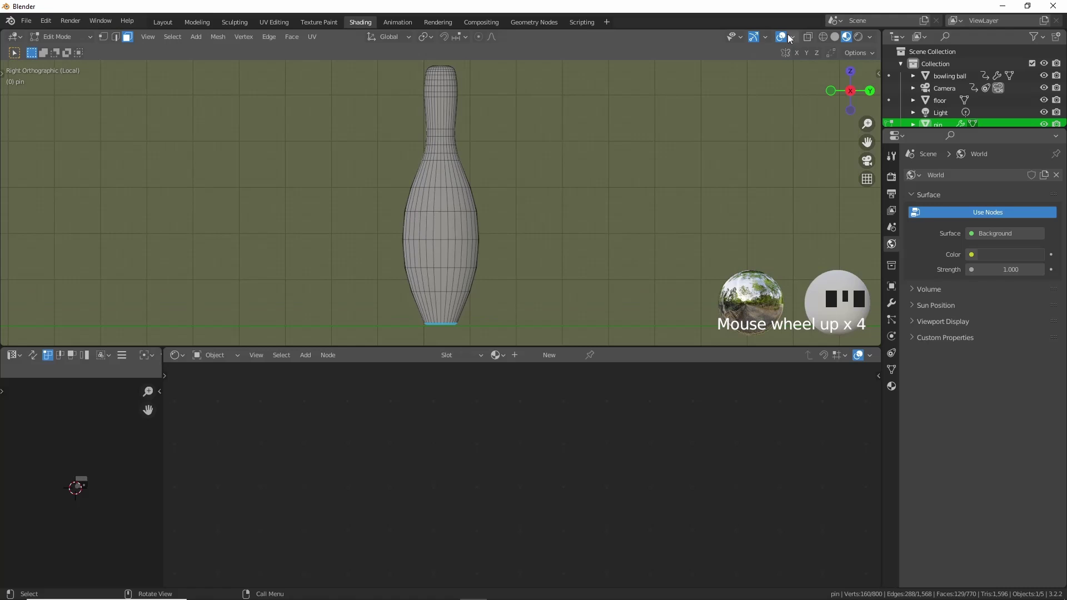
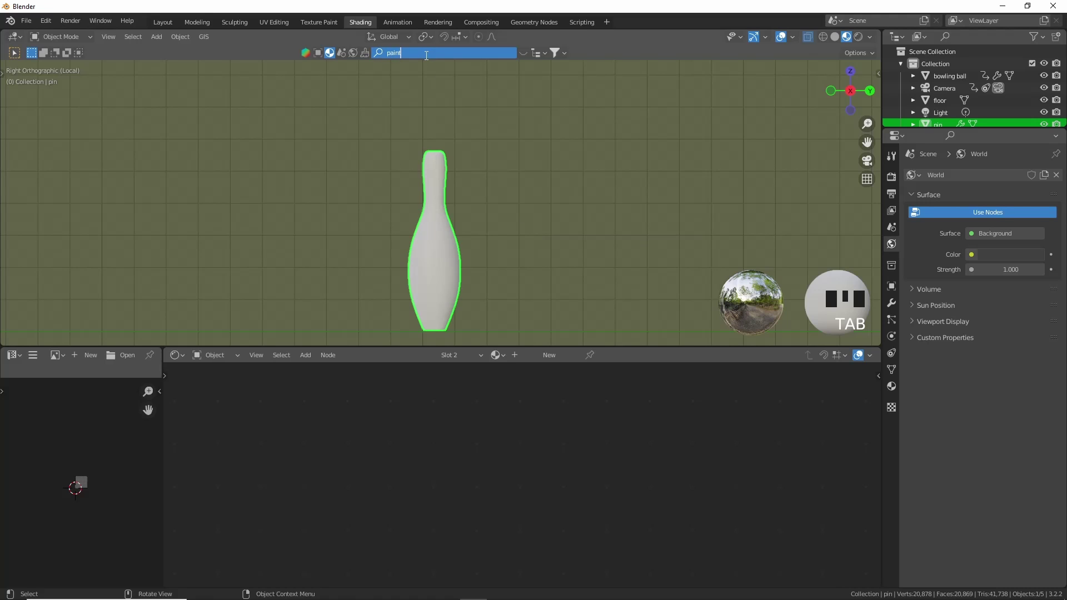
- Search BlenderKit for paint and put the Oil Painting material on the pin
left_click(431, 58)
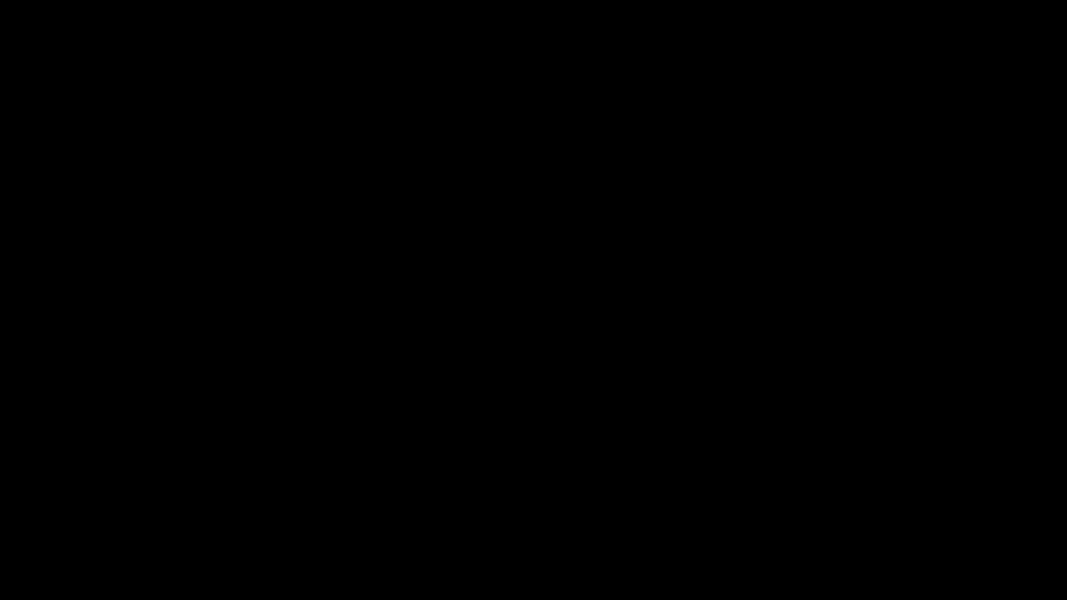
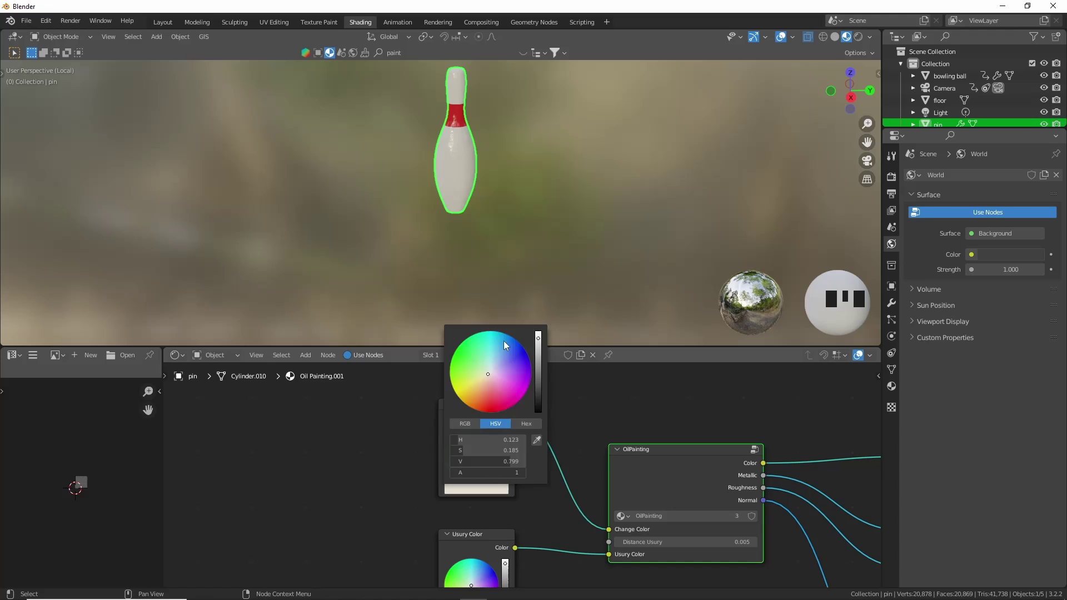
scroll("up", 3)
left_click(576, 191)
scroll("down", 3)
- Tune the Change Color wheel to an off-white body with red stripe, then frame the bowling ball
left_click_drag(587, 213, 486, 124)
scroll("down", 3)
left_click_drag(488, 124, 573, 150)
scroll("down", 3)
scroll("up", 3)
key("KP_Decimal")
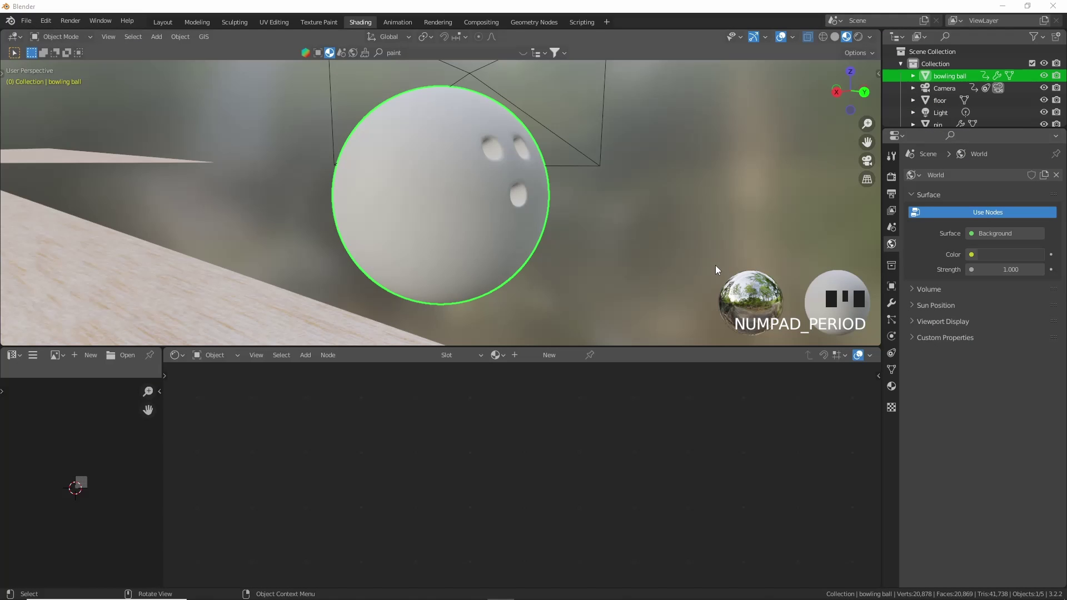
- Select all the ball's faces in Edit Mode, UV unwrap them and return to Object Mode
left_click(590, 213)
key("Tab")
key("a")
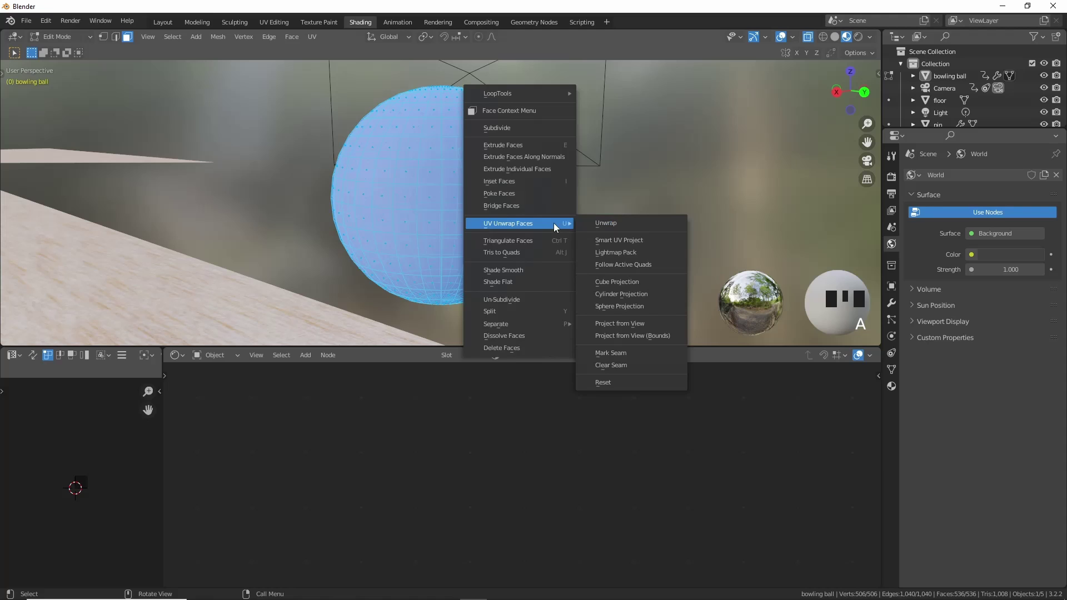
right_click(642, 344)
key("Tab")
scroll("down", 3)
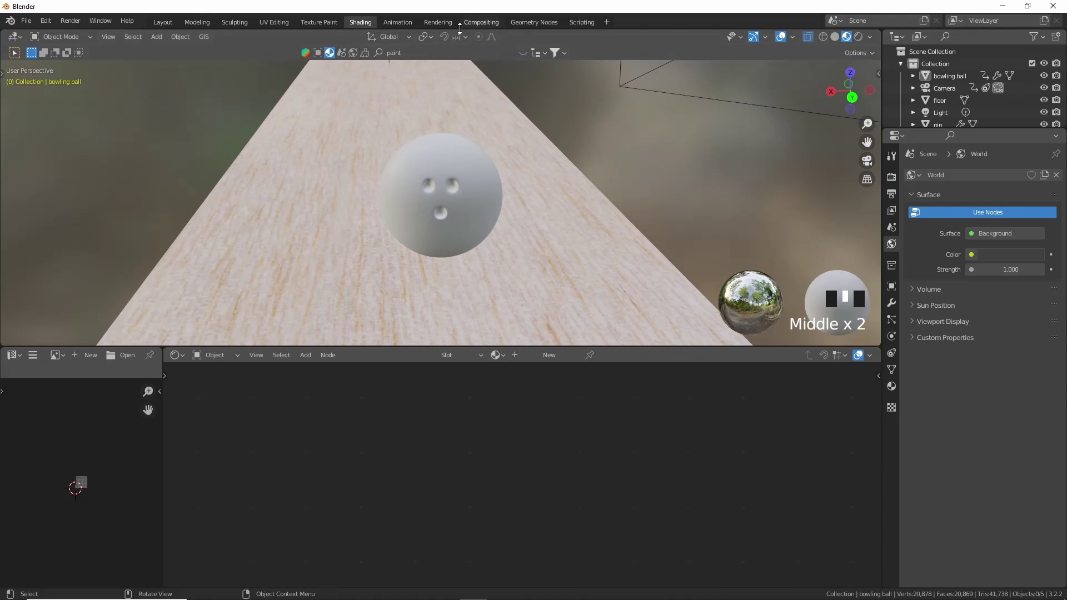
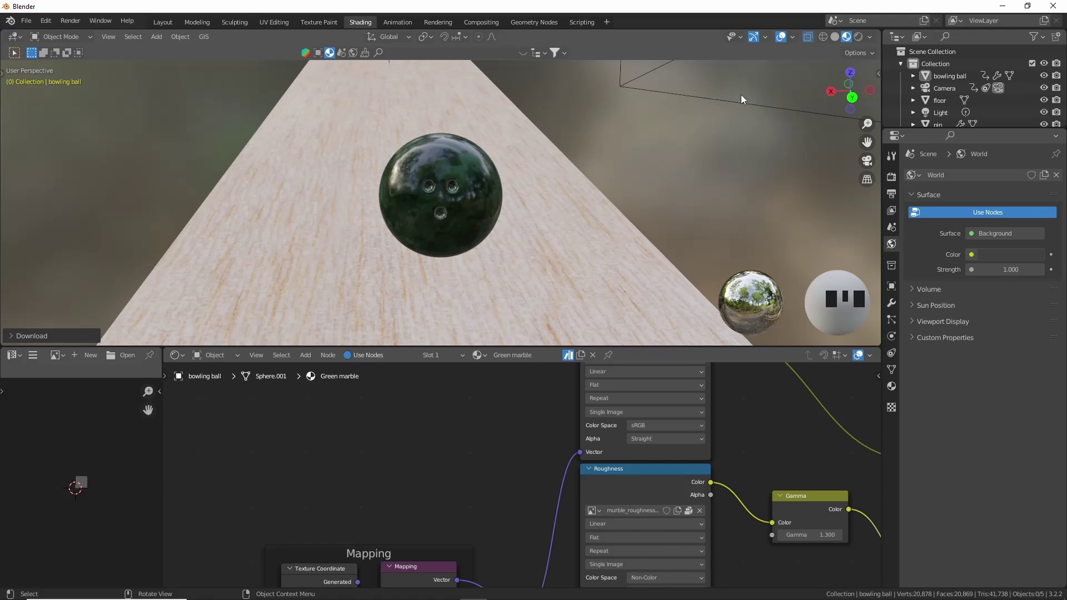
- Leave Local View and duplicate the painted pin into the ten-pin triangle layout
scroll("up", 3)
left_click_drag(601, 173, 668, 200)
scroll("up", 3)
scroll("down", 3)
left_click_drag(666, 200, 572, 165)
scroll("down", 3)
left_click_drag(571, 165, 513, 196)
scroll("down", 3)
left_click_drag(402, 199, 456, 205)
scroll("down", 3)
left_click_drag(515, 208, 394, 211)
scroll("up", 3)
left_click_drag(265, 224, 412, 190)
left_click(413, 189)
left_click(402, 193)
left_click(849, 73)
- Orbit and zoom out to view the full rack of pins standing on the lane
scroll("up", 3)
middle_click(429, 234)
scroll("up", 3)
scroll("down", 3)
left_click_drag(707, 226, 520, 130)
scroll("down", 3)
left_click_drag(690, 149, 519, 173)
scroll("up", 3)
left_click_drag(538, 200, 563, 239)
scroll("down", 3)
left_click_drag(600, 239, 480, 188)
scroll("up", 3)
left_click_drag(456, 226, 615, 168)
scroll("down", 3)
left_click_drag(568, 145, 502, 220)
scroll("down", 3)
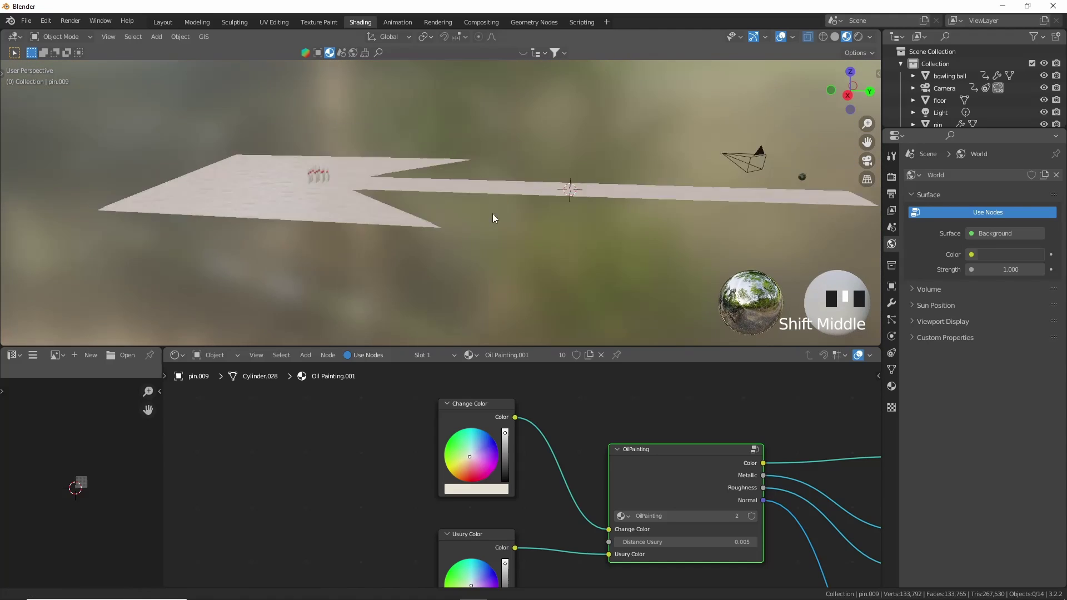